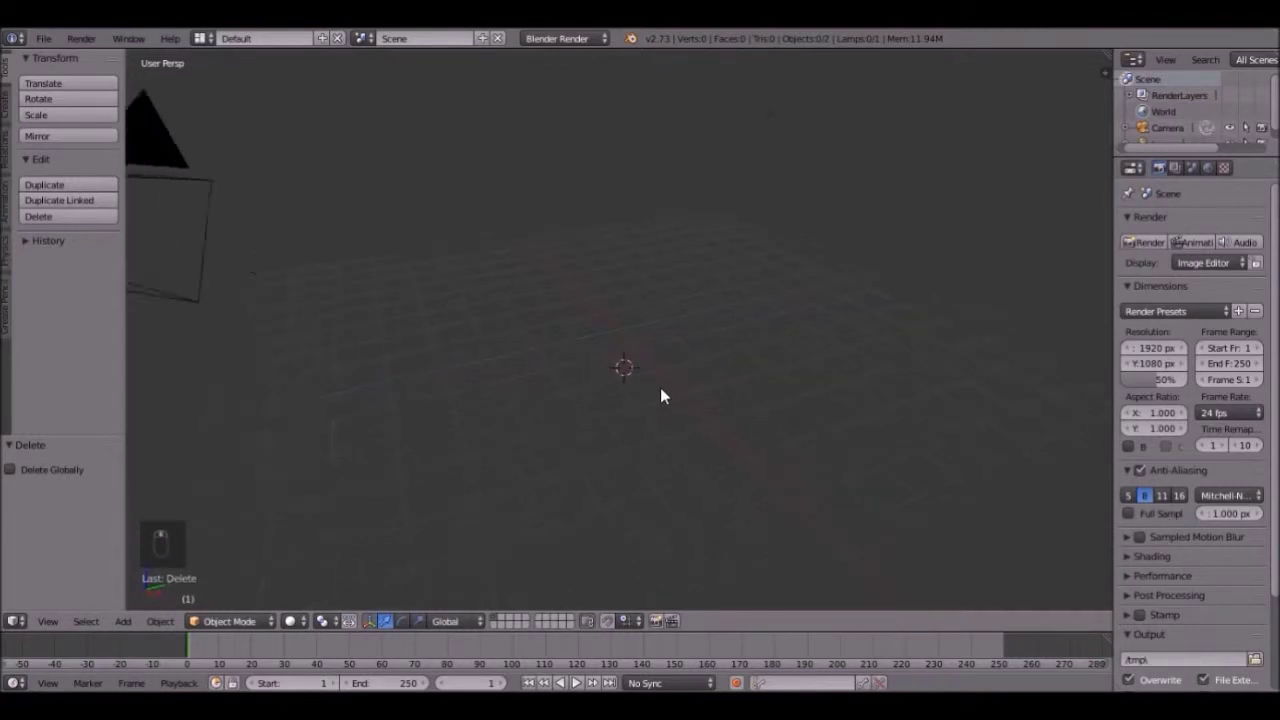
# Step: Add a text object and rewrite its default word to 'Blender'
pyautogui.press('shift+c')
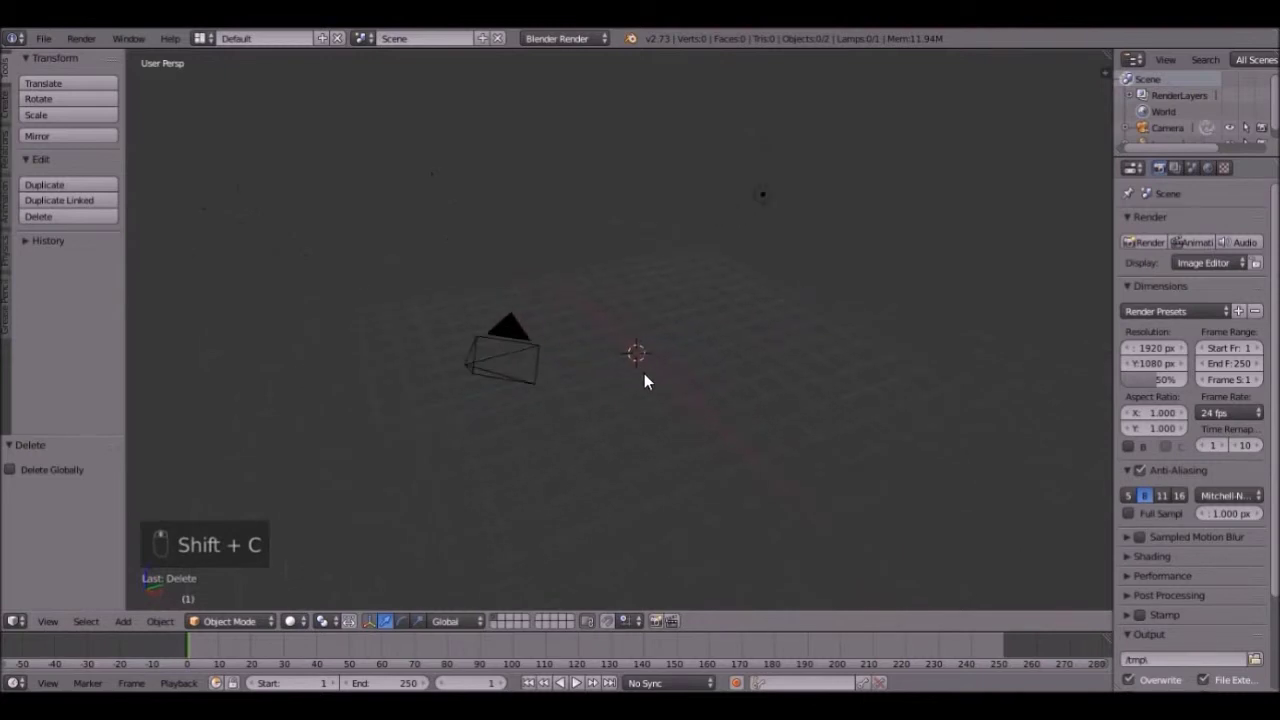
pyautogui.press('shift+a')
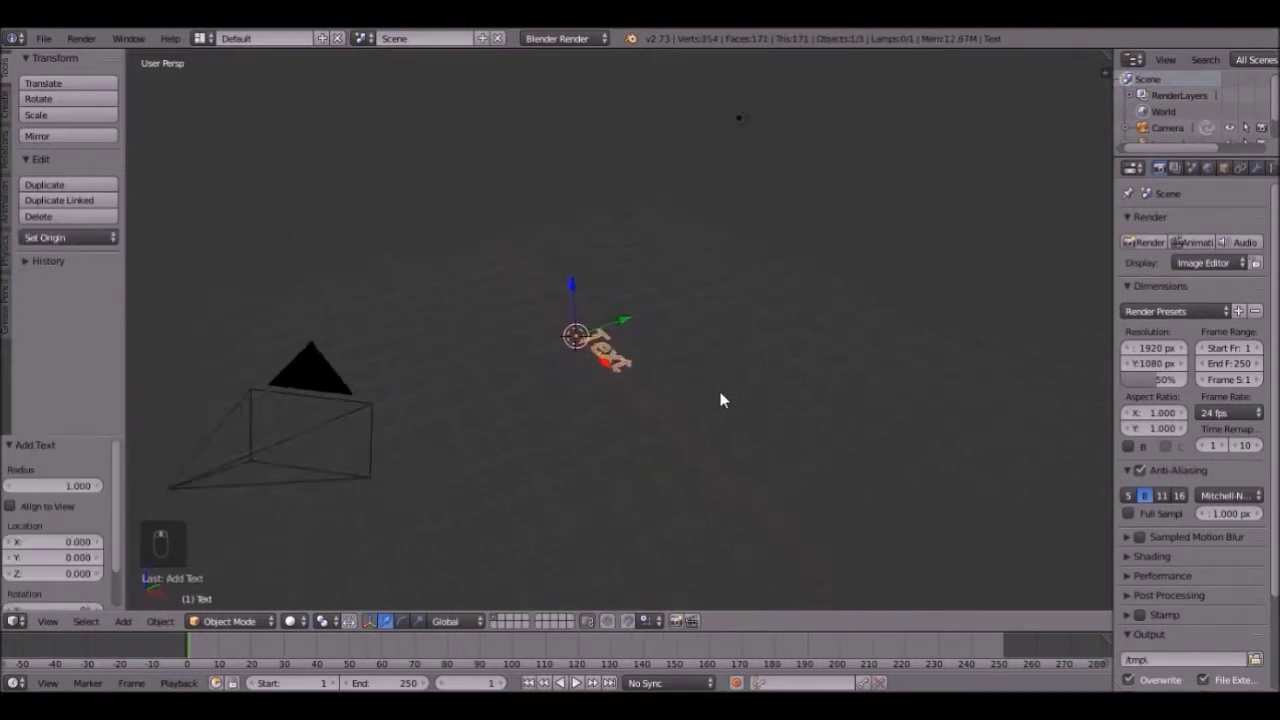
pyautogui.press('Tab')
pyautogui.press('BackSpace')
pyautogui.press('BackSpace')
pyautogui.press('BackSpace')
pyautogui.press('shift+b')
pyautogui.press('l')
pyautogui.press('e')
pyautogui.press('n')
pyautogui.press('d')
pyautogui.press('r')
pyautogui.press('Return')
pyautogui.press('BackSpace')
pyautogui.press('BackSpace')
# Step: Rotate the Blender text 90 degrees on X so it stands upright
pyautogui.press('e')
pyautogui.press('r')
pyautogui.press('Tab')
pyautogui.press('r')
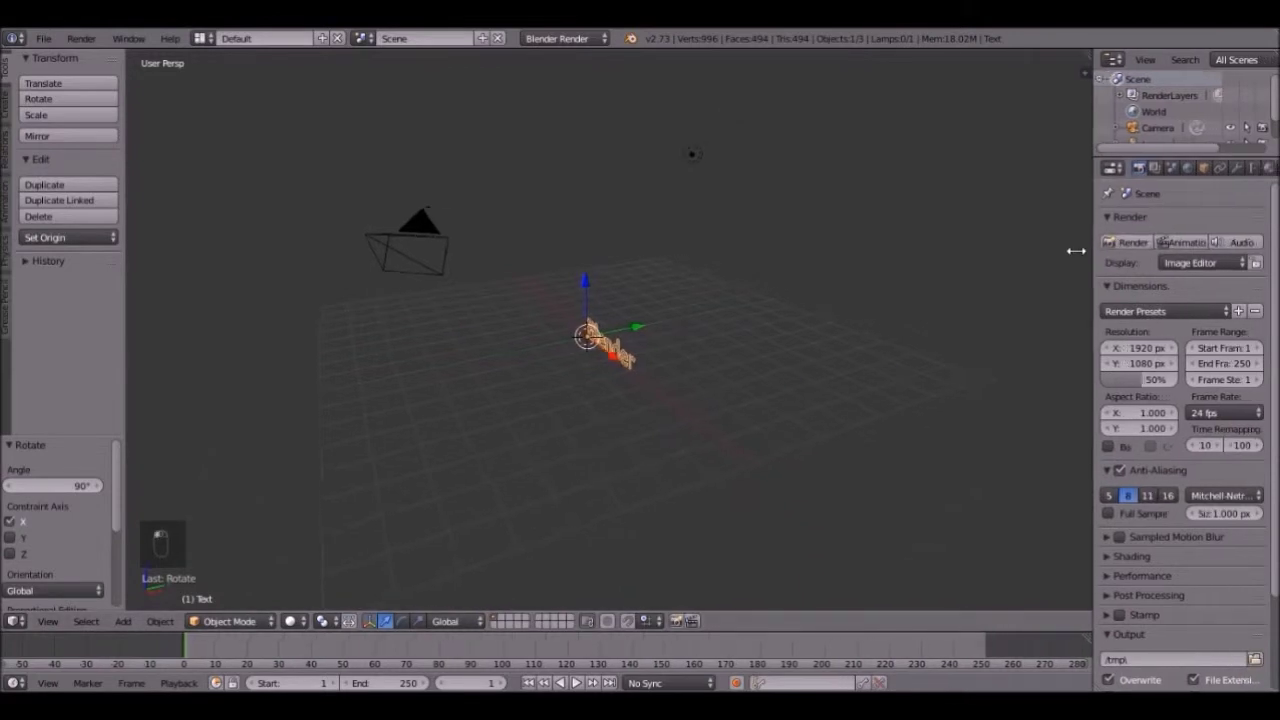
# Step: Set the text geometry to Extrude 0.084, Bevel Depth 0.010, Resolution 4 and zoom onto it
pyautogui.click(1137, 212)
pyautogui.moveTo(1248, 171); pyautogui.dragTo(1224, 176)
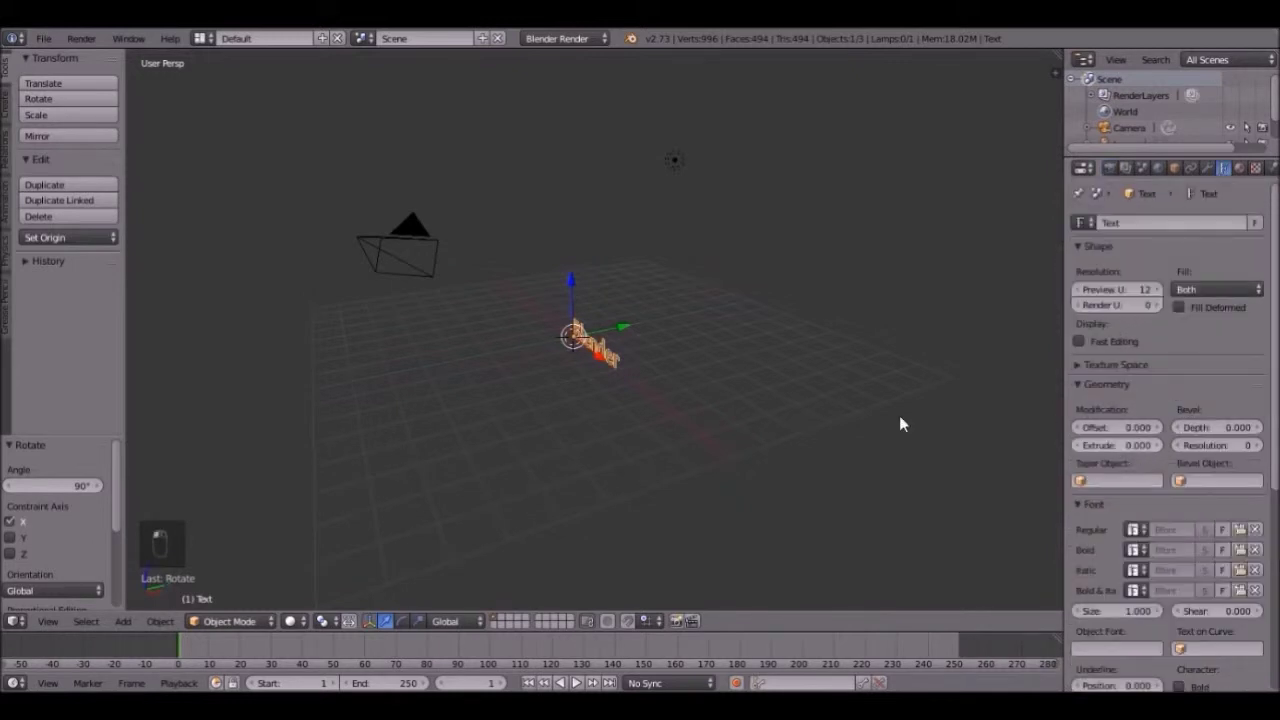
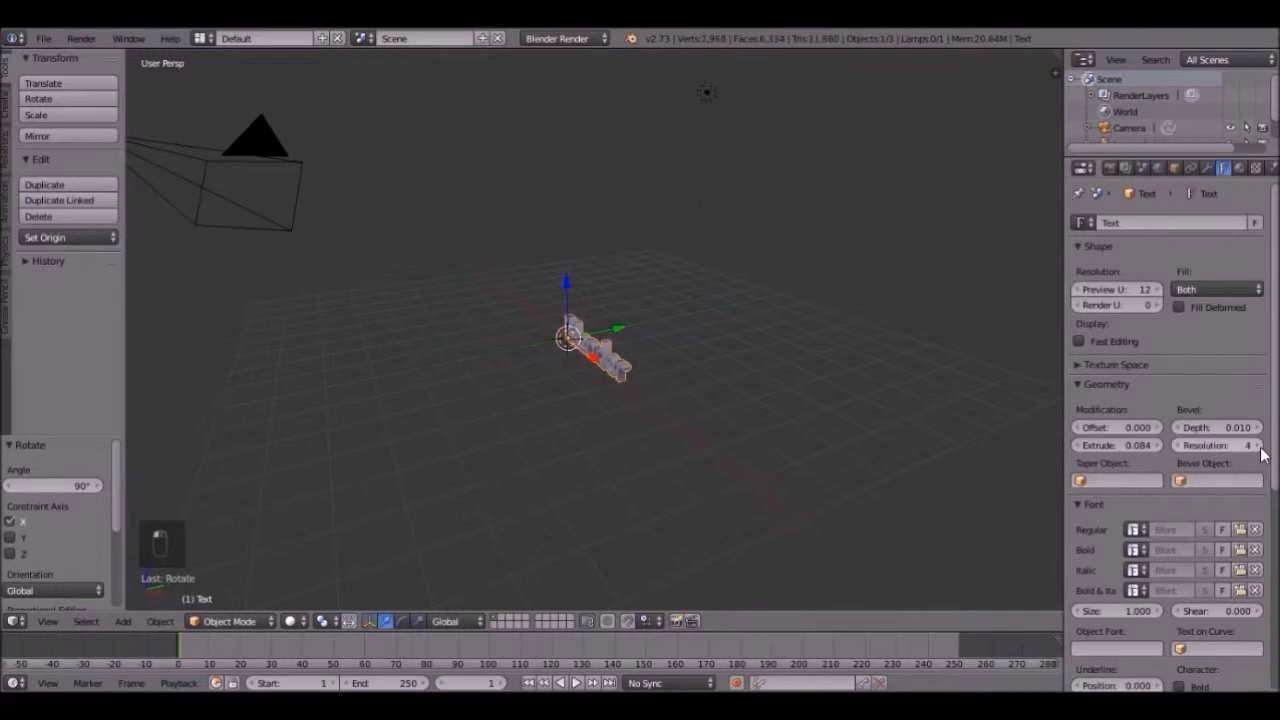
pyautogui.moveTo(1267, 456); pyautogui.dragTo(750, 442)
pyautogui.press('KP_Decimal')
pyautogui.moveTo(730, 426); pyautogui.dragTo(836, 437)
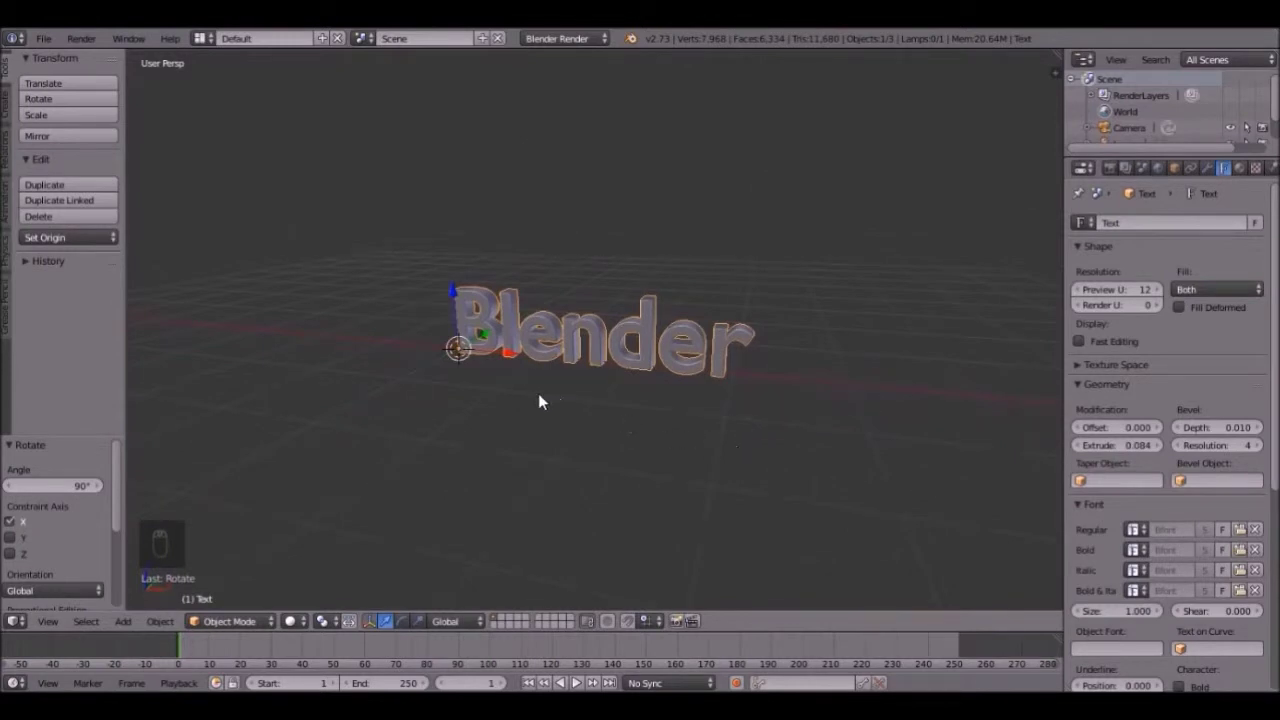
# Step: Add a Bezier curve, rotate it upright 90 degrees and view it in Front Ortho
pyautogui.press('shift+a')
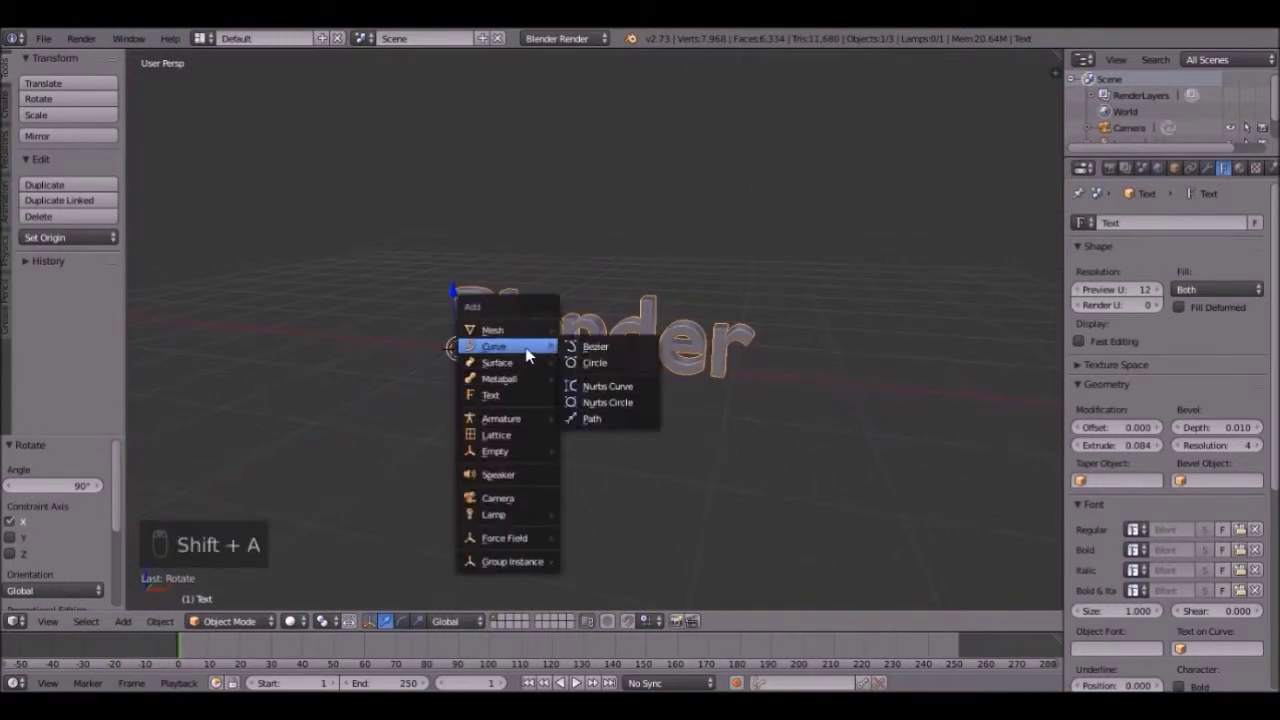
pyautogui.press('r')
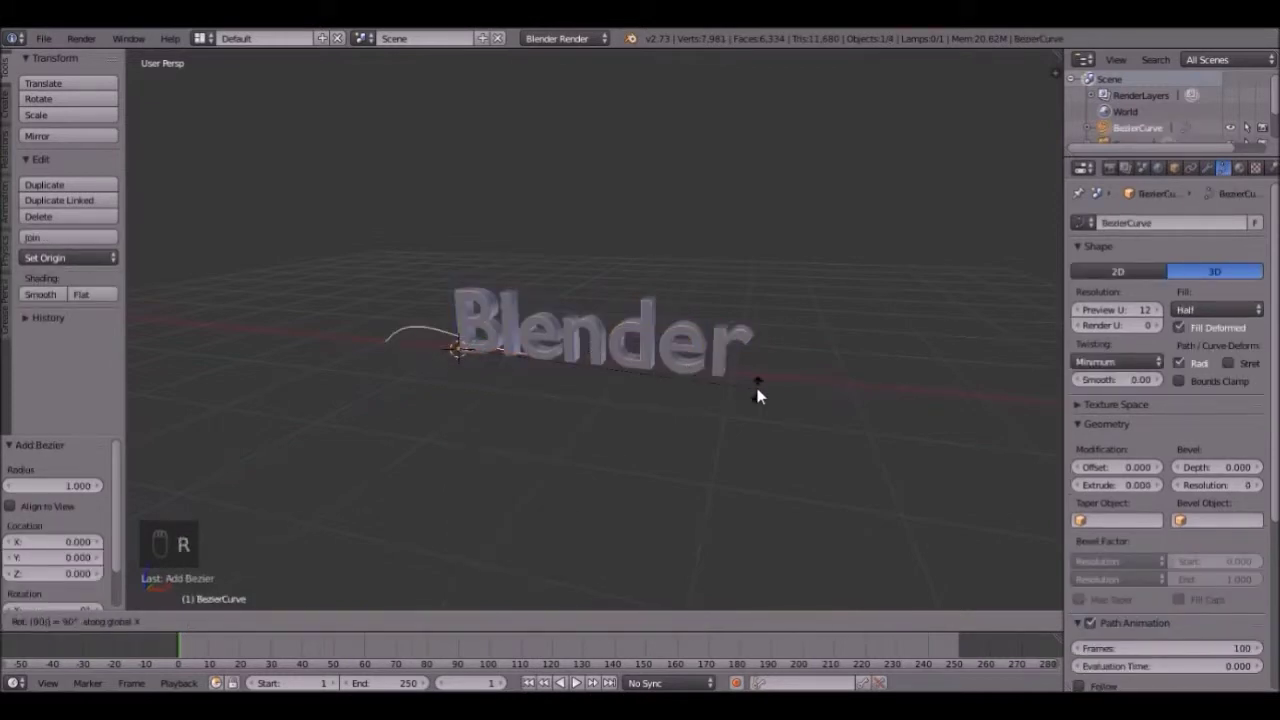
pyautogui.click(623, 405)
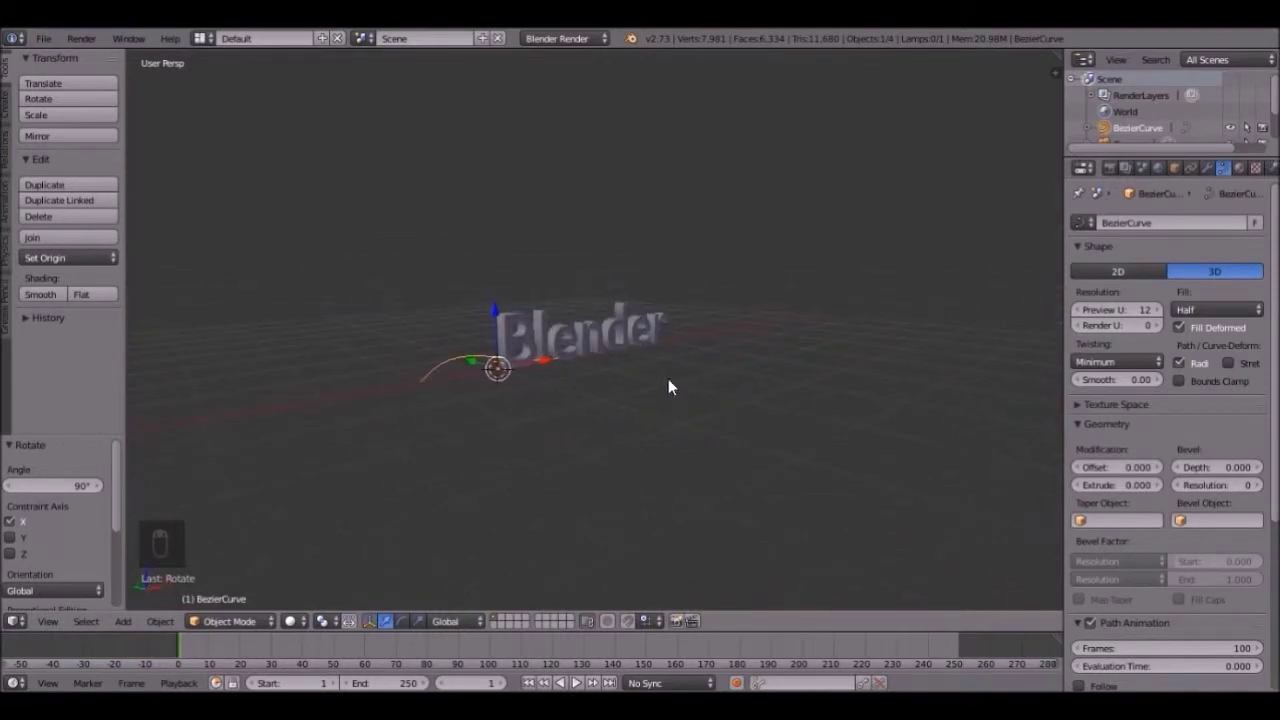
pyautogui.press('KP_1')
pyautogui.press('KP_5')
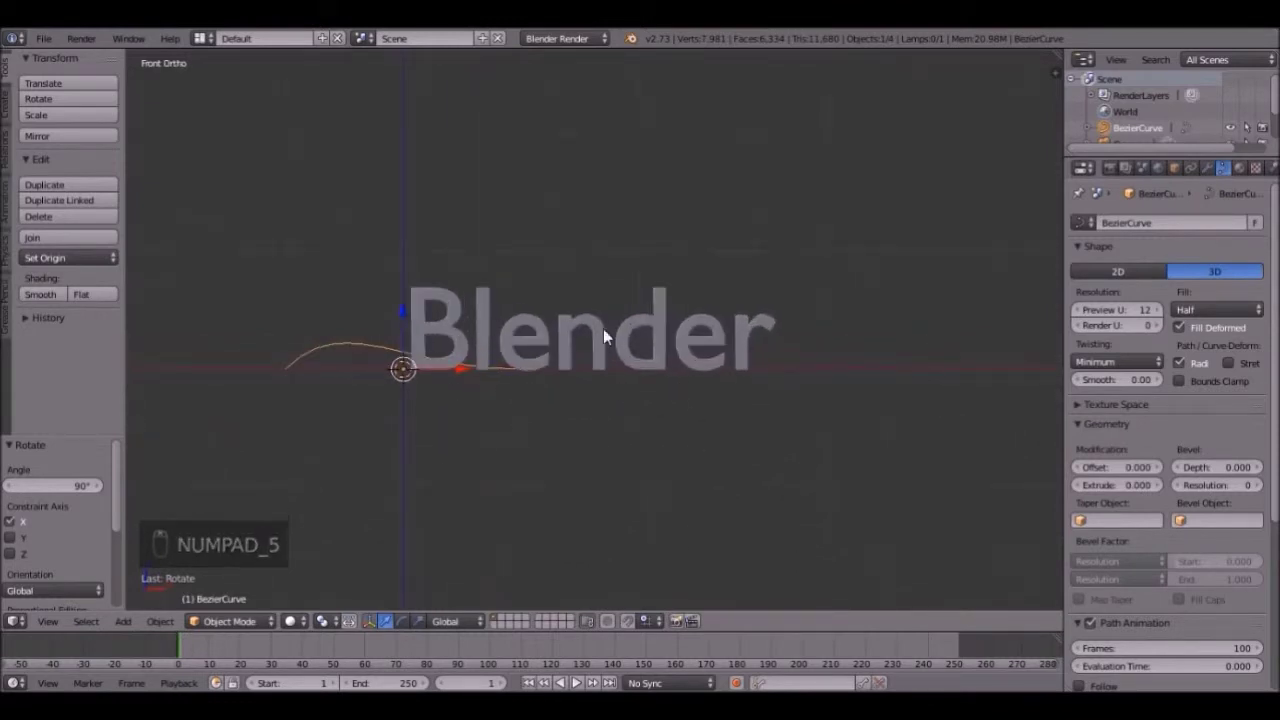
# Step: Scale up the Bezier curve and move it just beneath the Blender text
pyautogui.press('s')
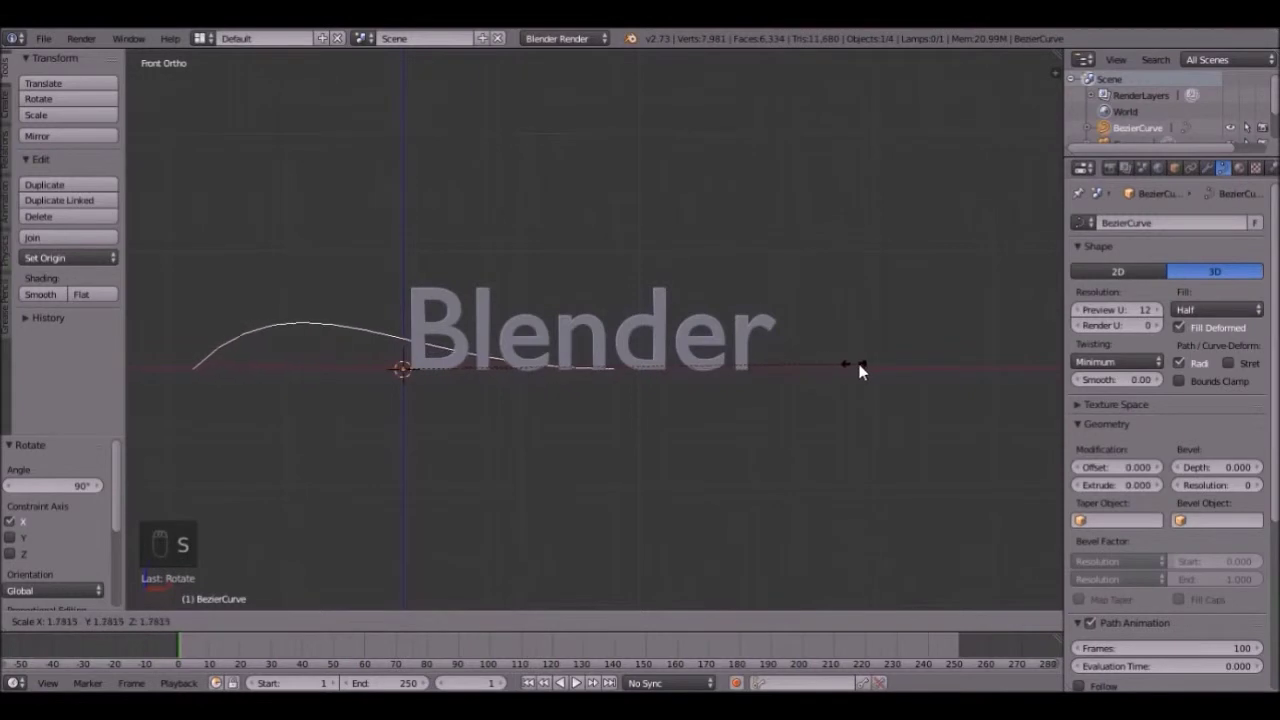
pyautogui.press('g')
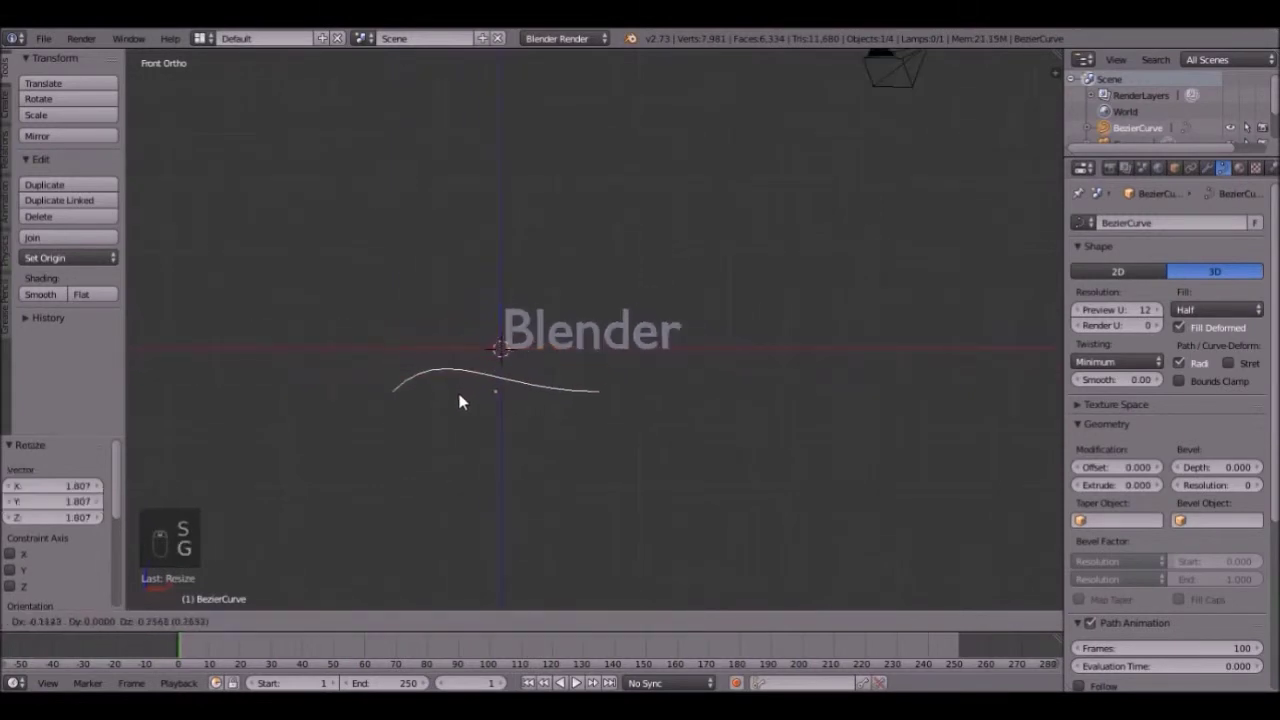
pyautogui.press('s')
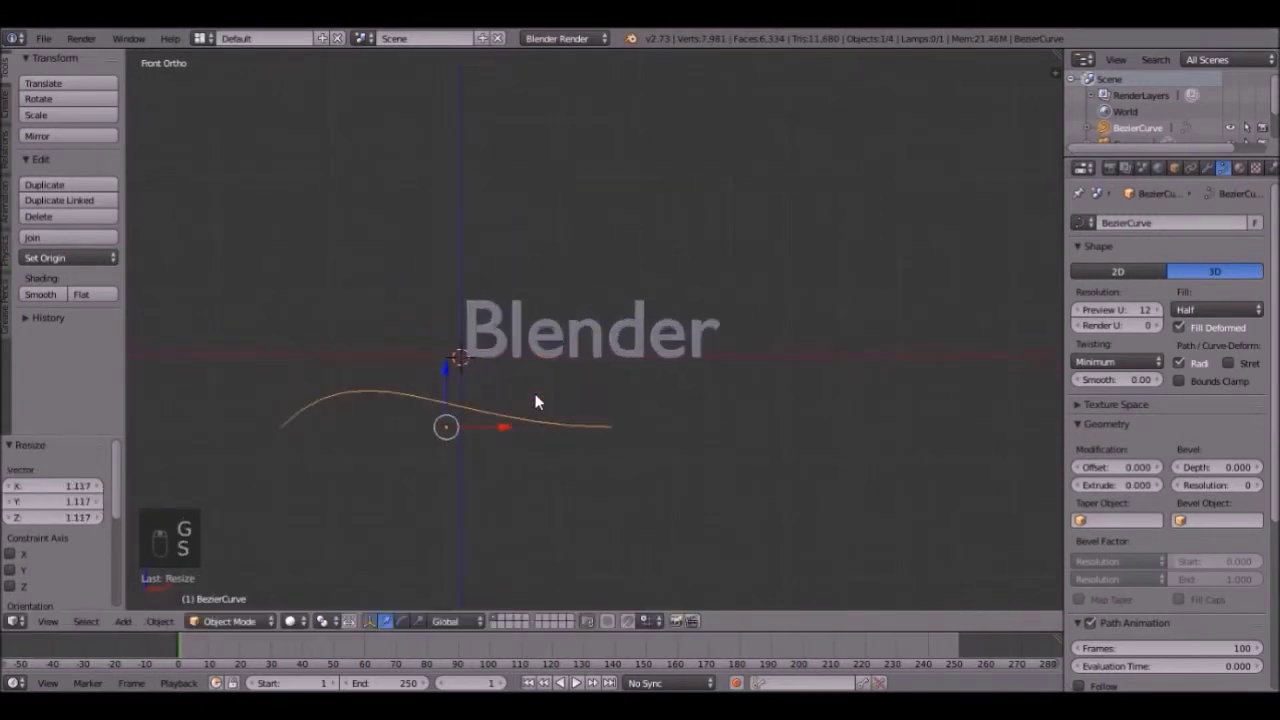
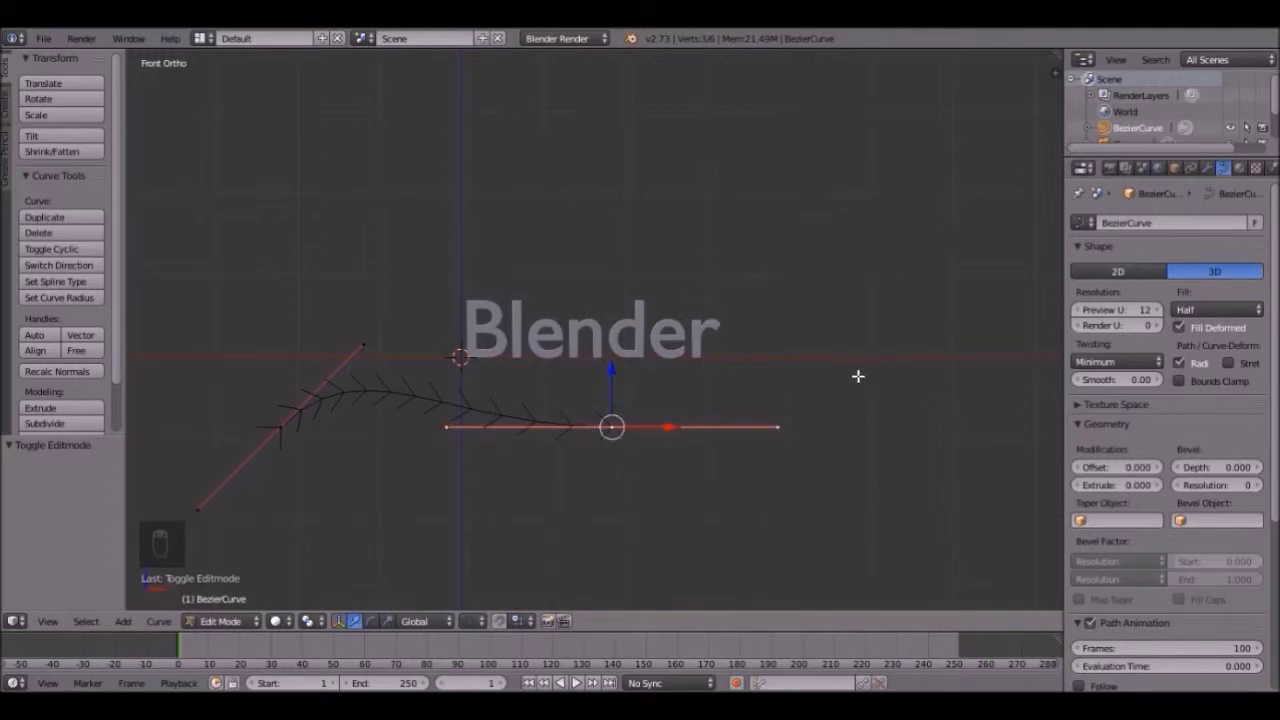
# Step: Extrude new curve points up the right side and adjust their handles to start the loop
pyautogui.press('s')
pyautogui.press('g')
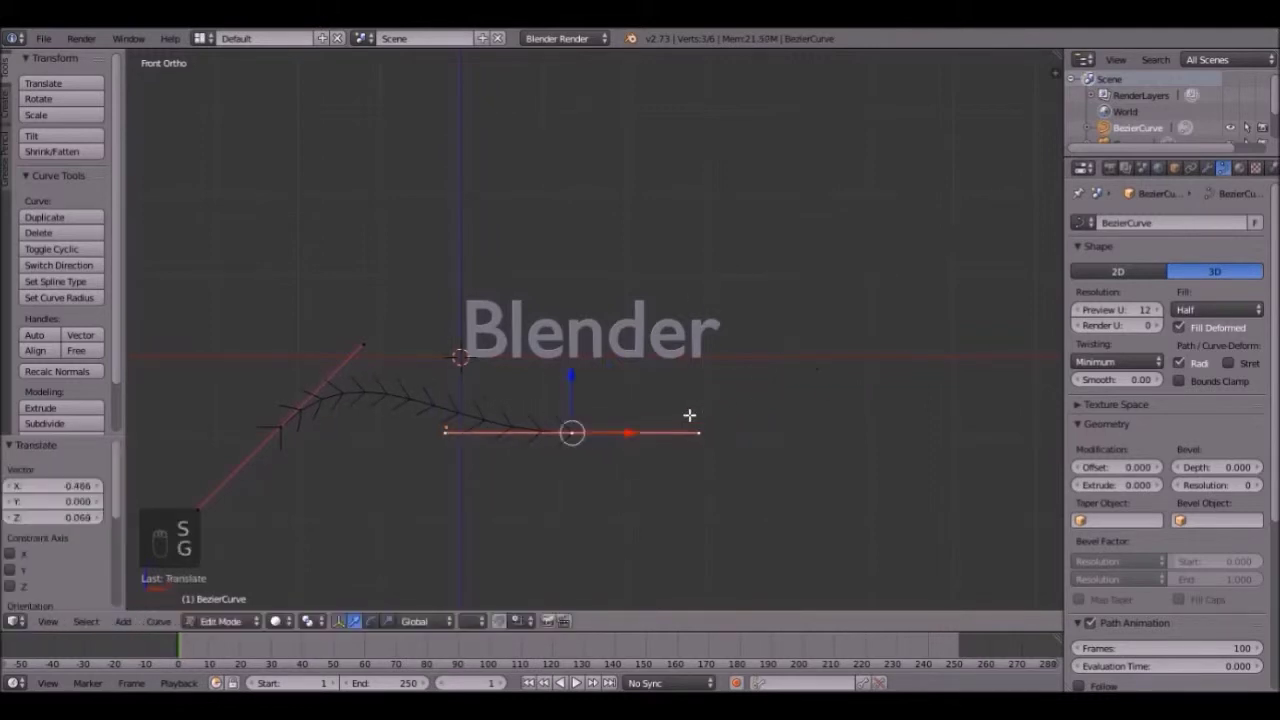
pyautogui.press('e')
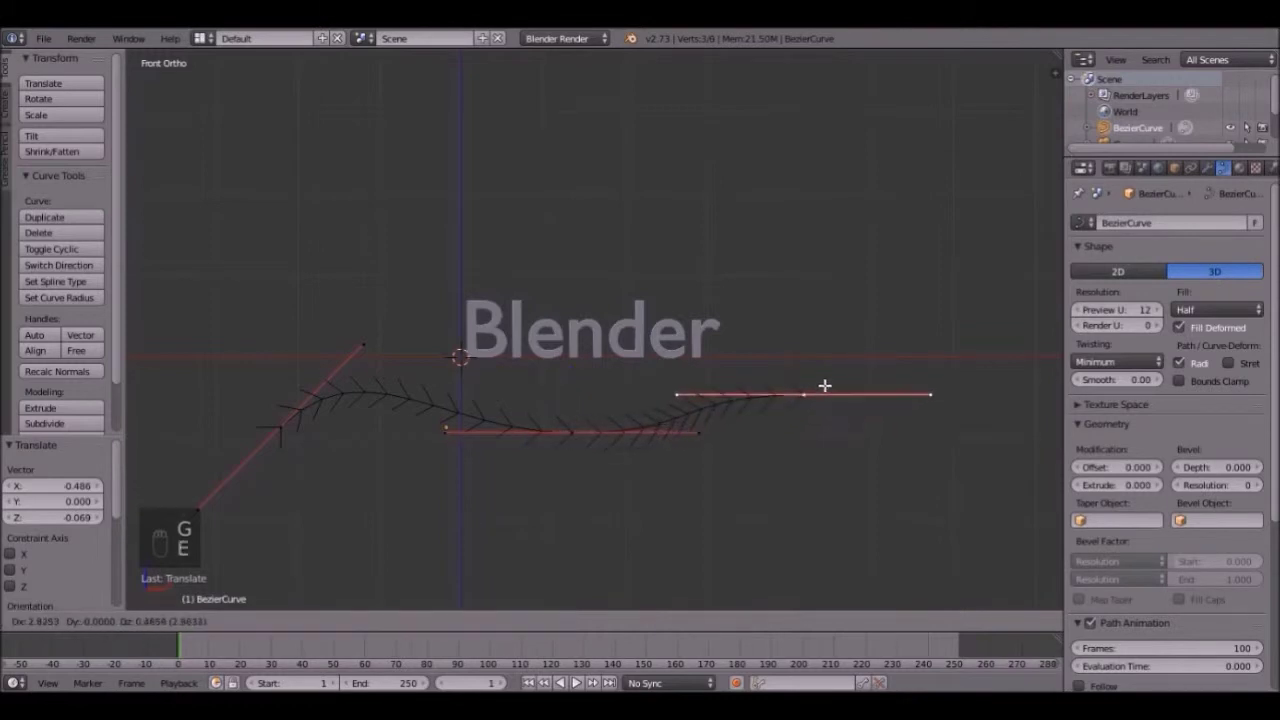
pyautogui.press('r')
pyautogui.press('g')
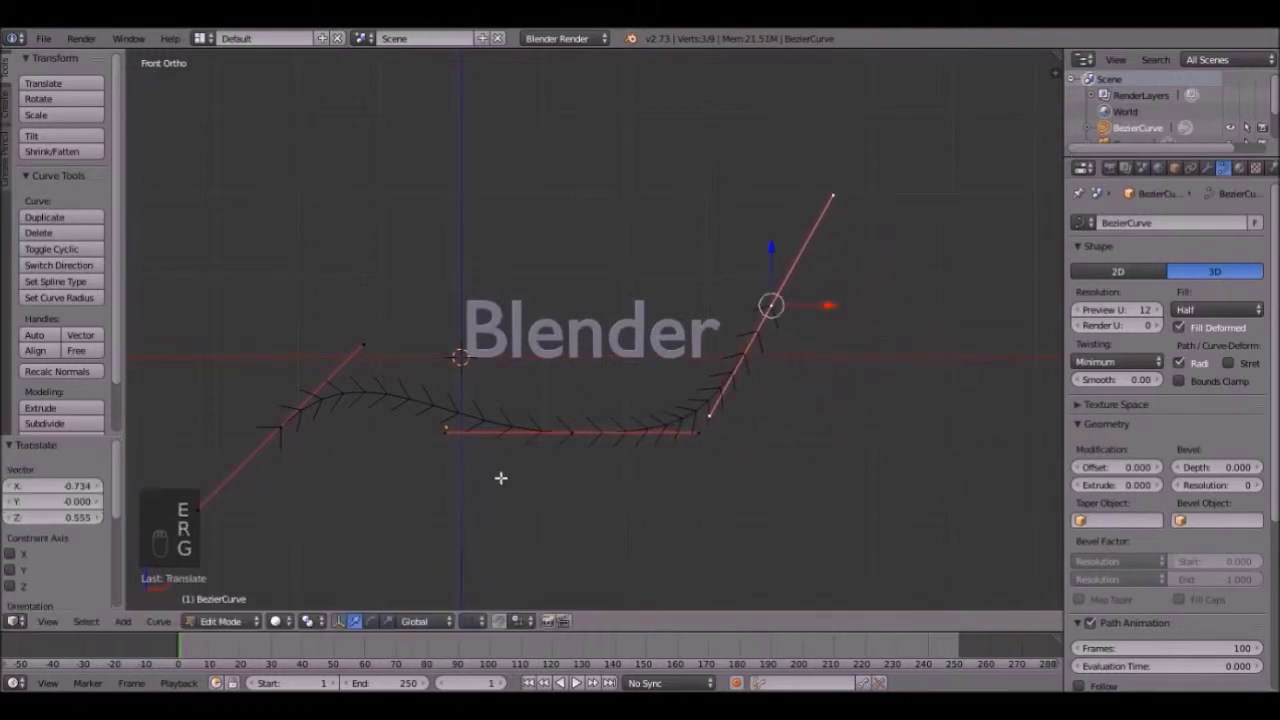
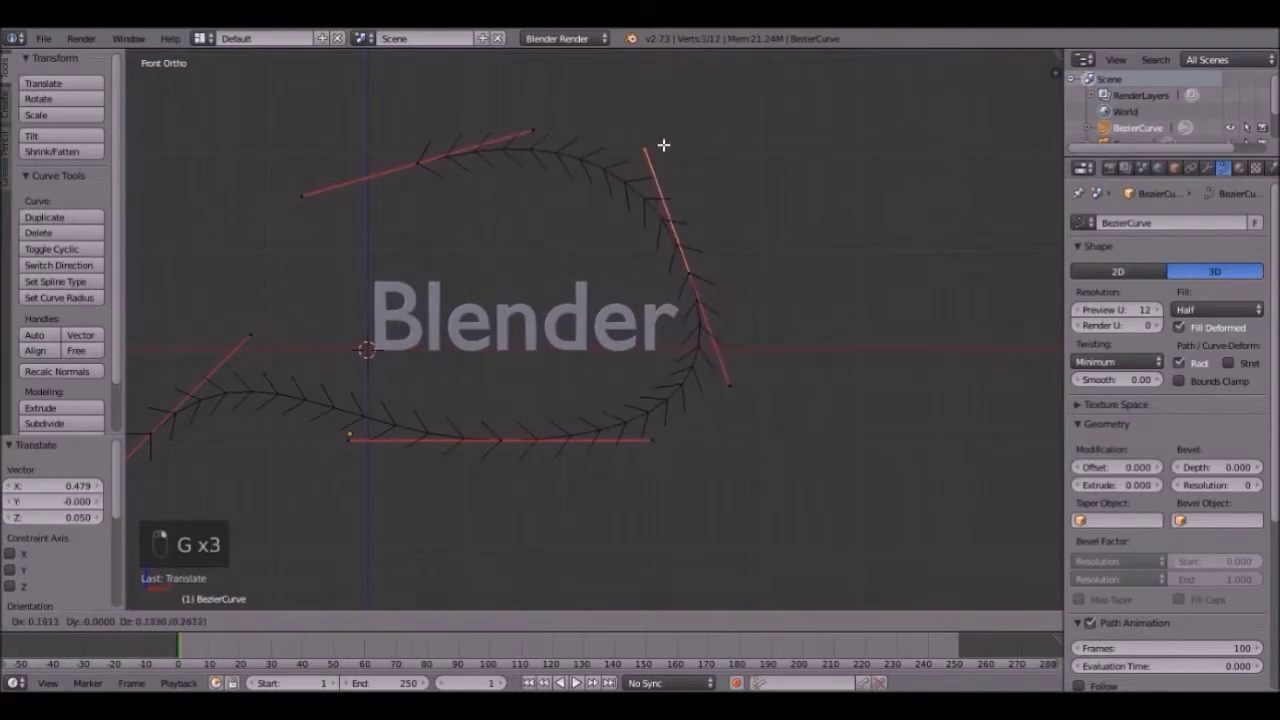
pyautogui.press('s')
pyautogui.press('e')
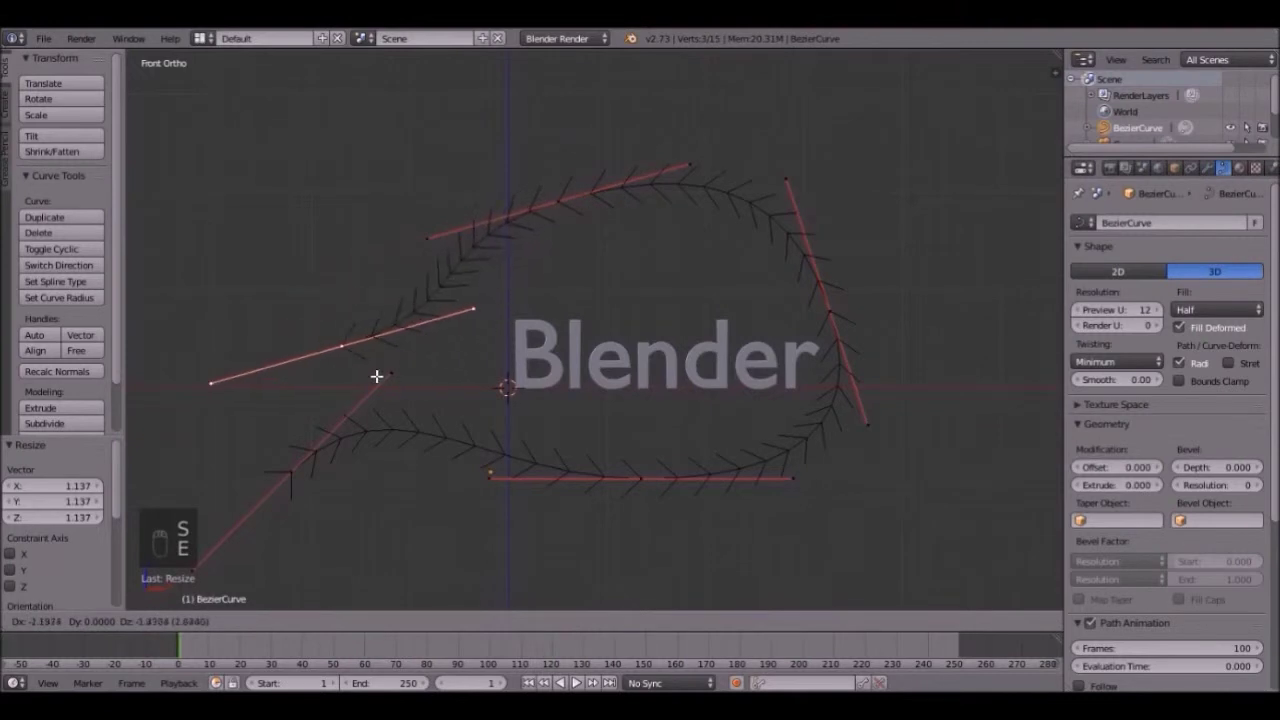
pyautogui.press('r')
pyautogui.press('g')
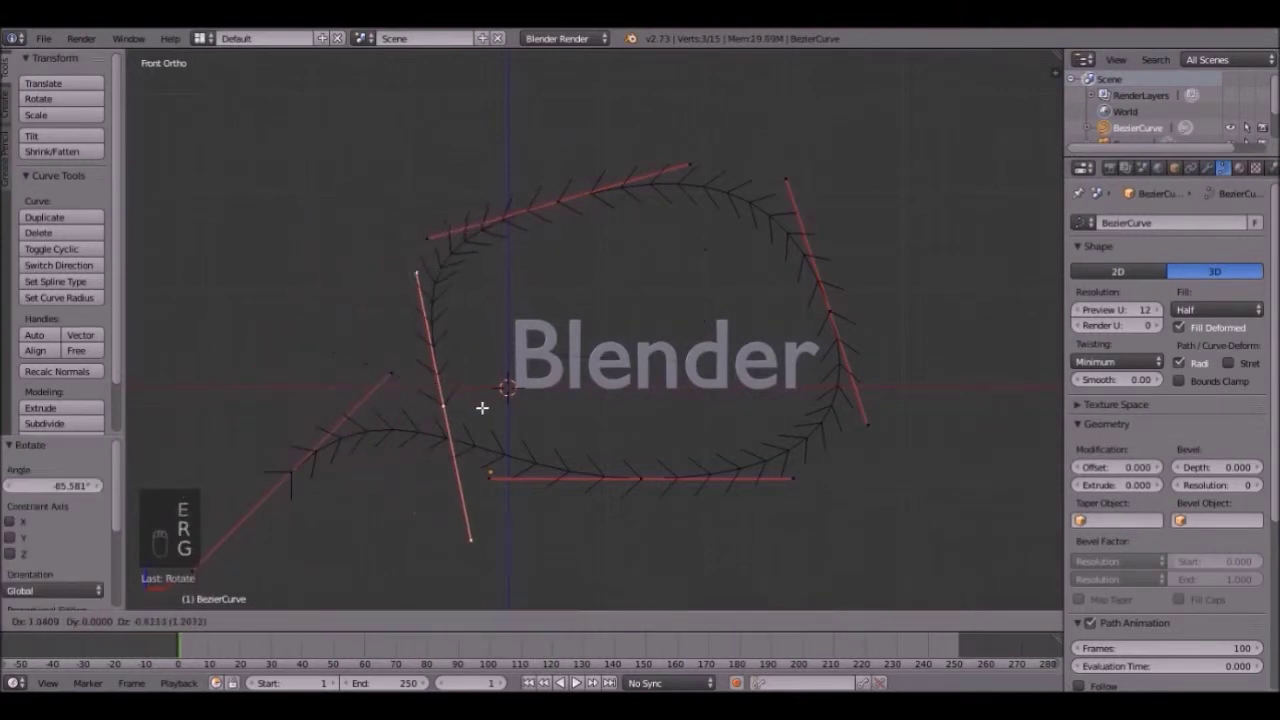
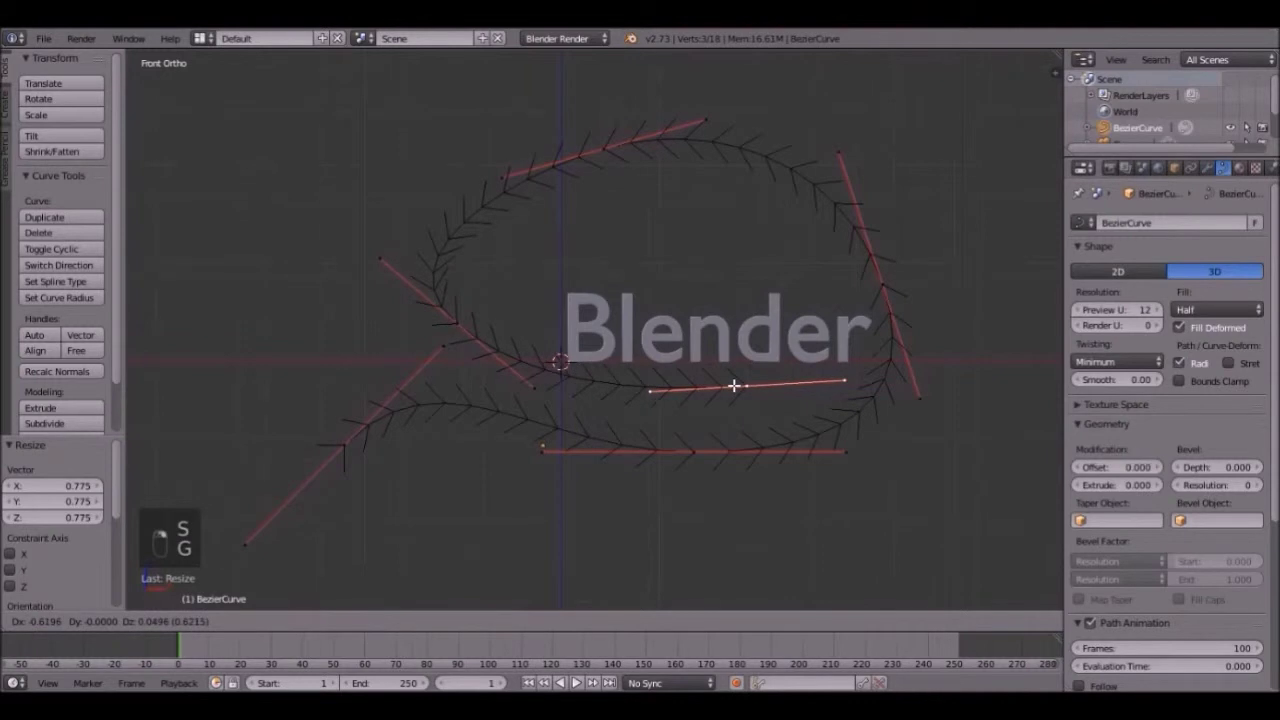
# Step: Reshape the loop so it encircles the text with a tail beneath, then leave Edit Mode
pyautogui.press('Tab')
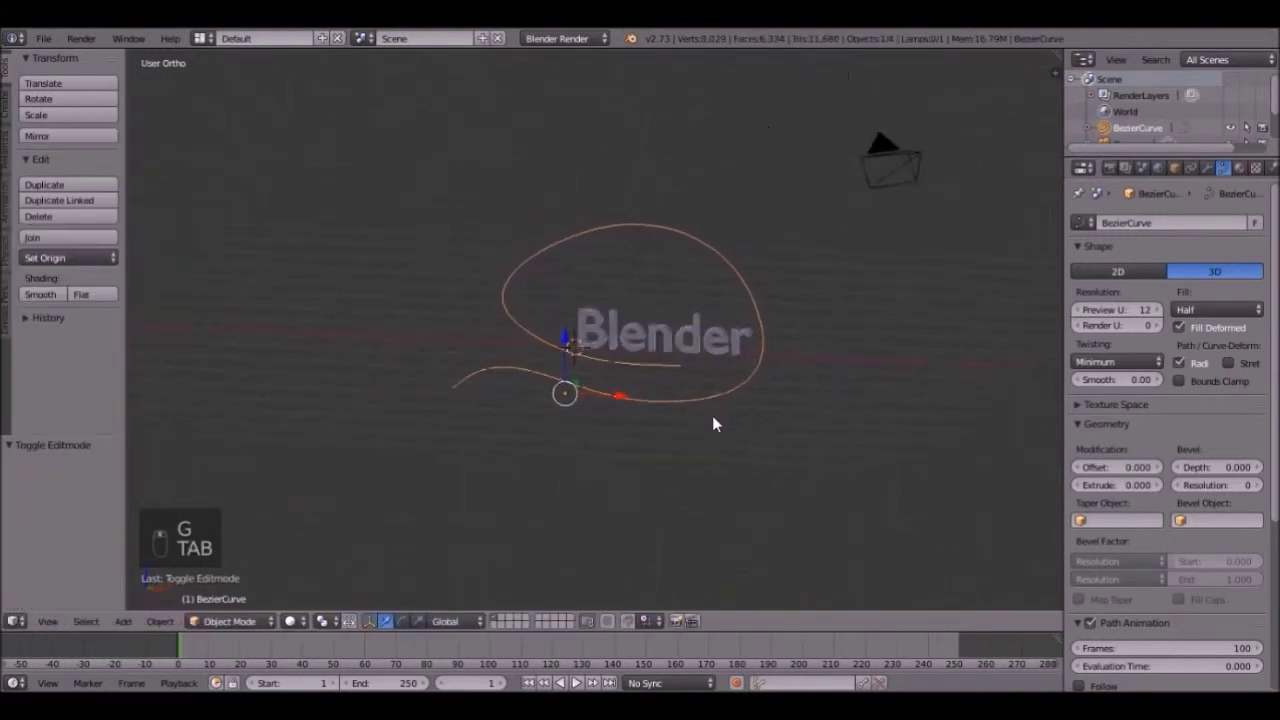
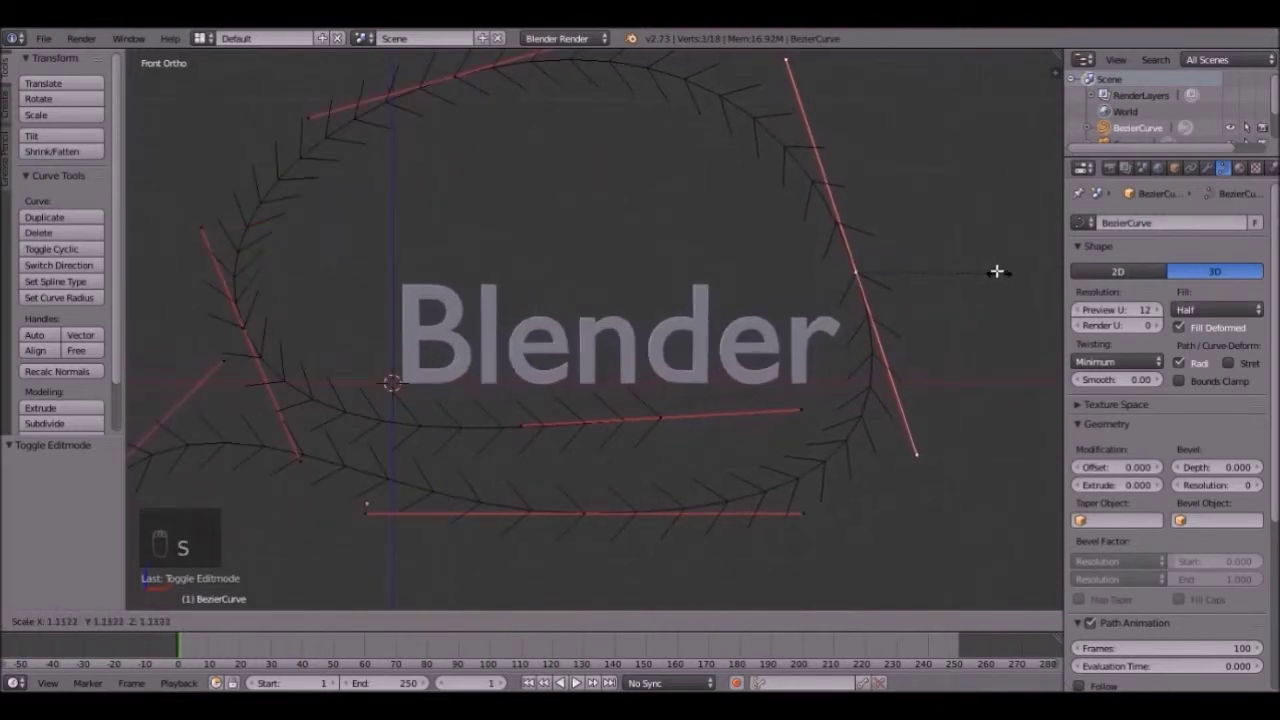
pyautogui.press('Tab')
pyautogui.press('Tab')
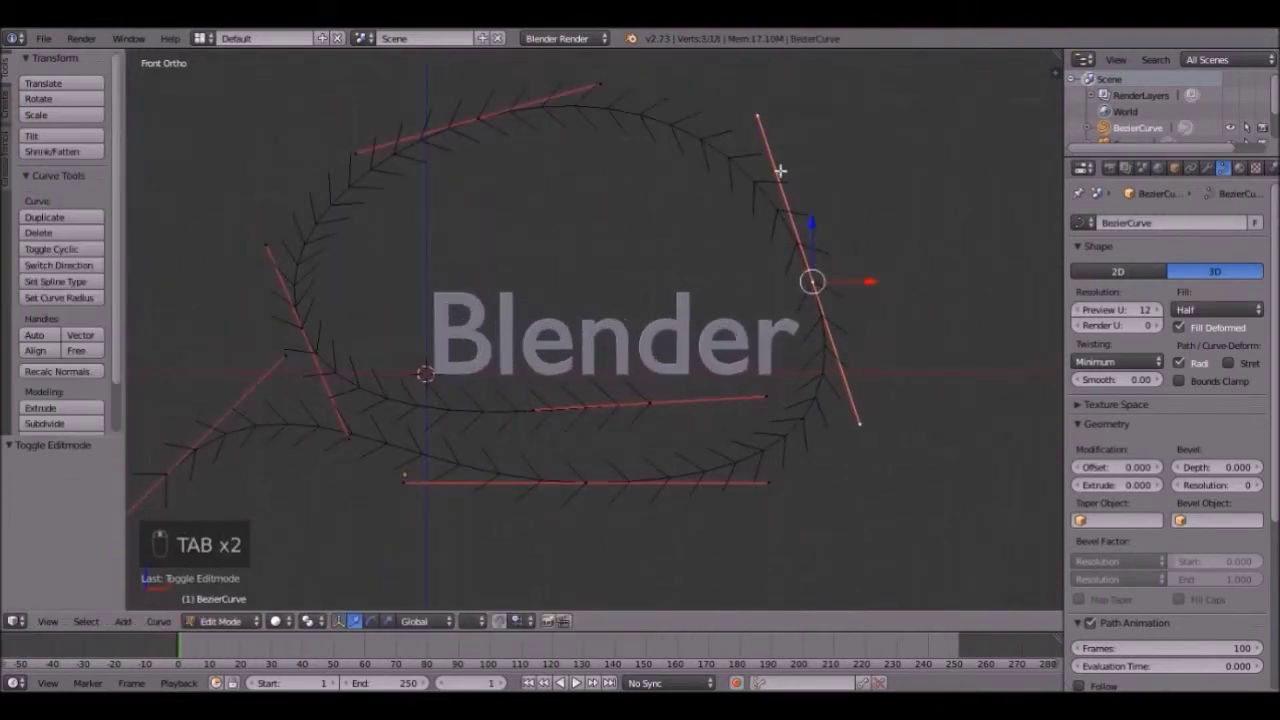
pyautogui.press('g')
pyautogui.press('Tab')
pyautogui.press('Tab')
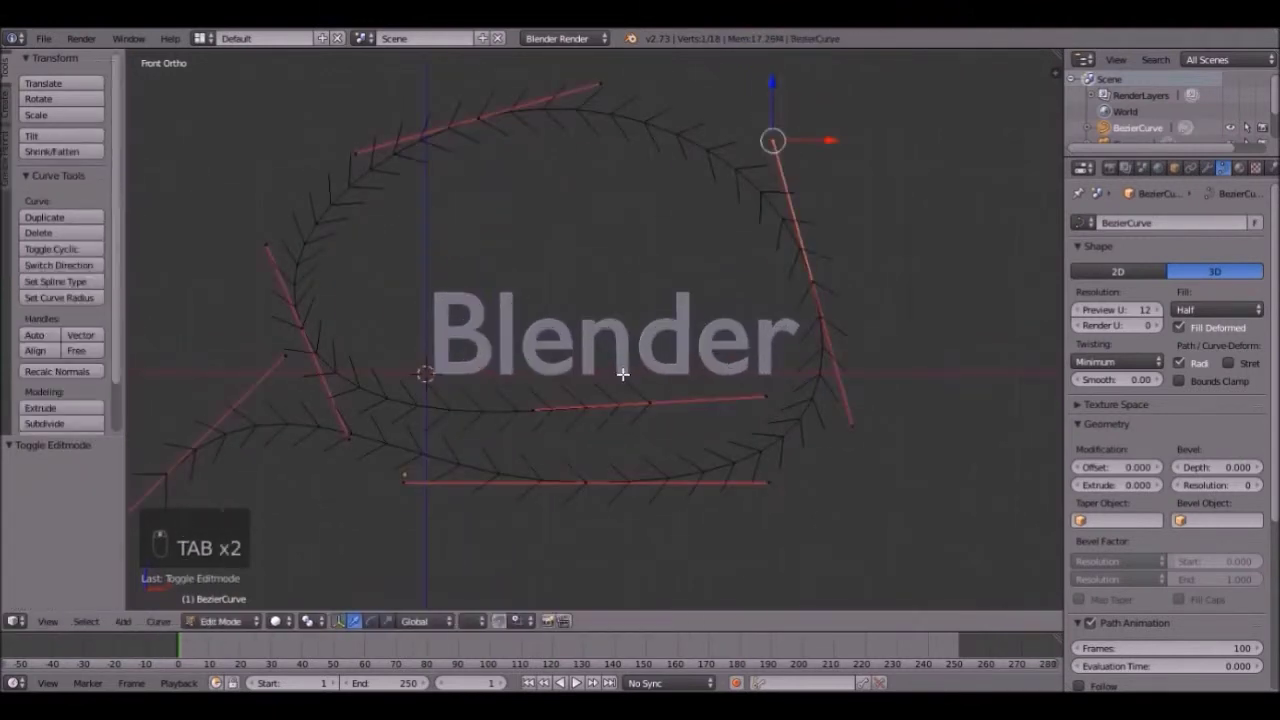
pyautogui.press('Tab')
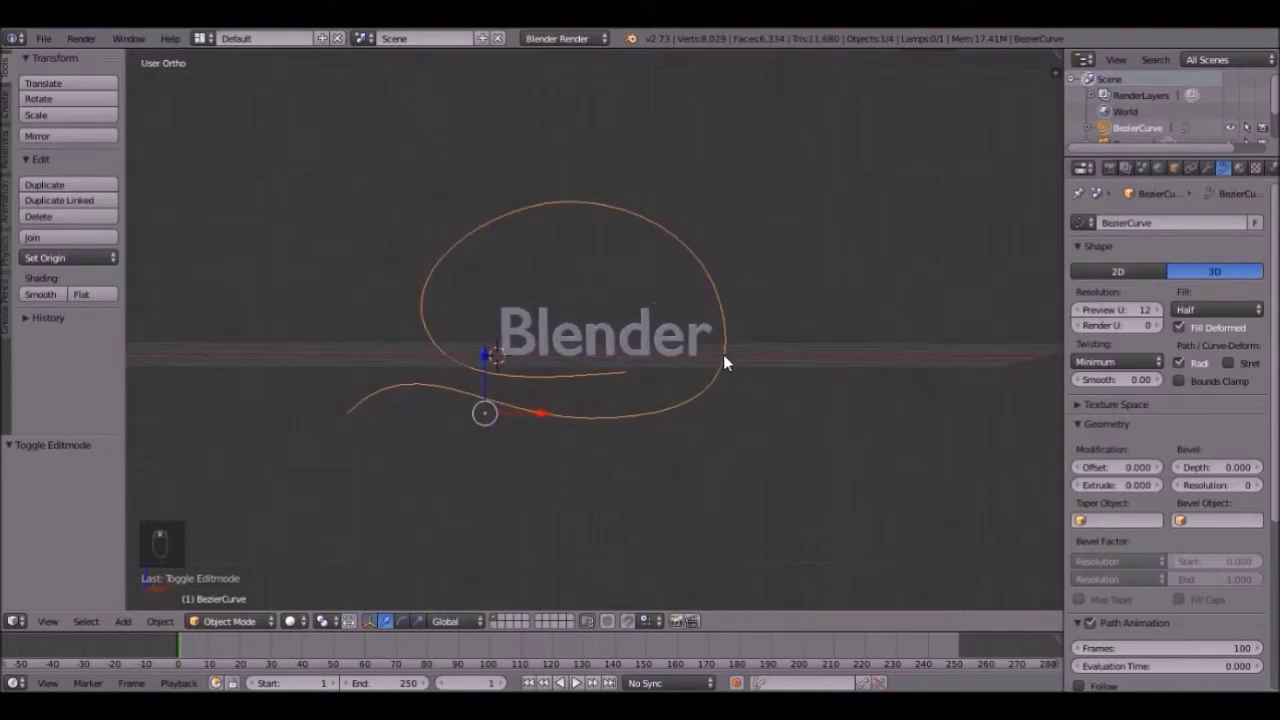
# Step: From side and front views, select curve points and move them back along Y for 3D depth
pyautogui.press('KP_3')
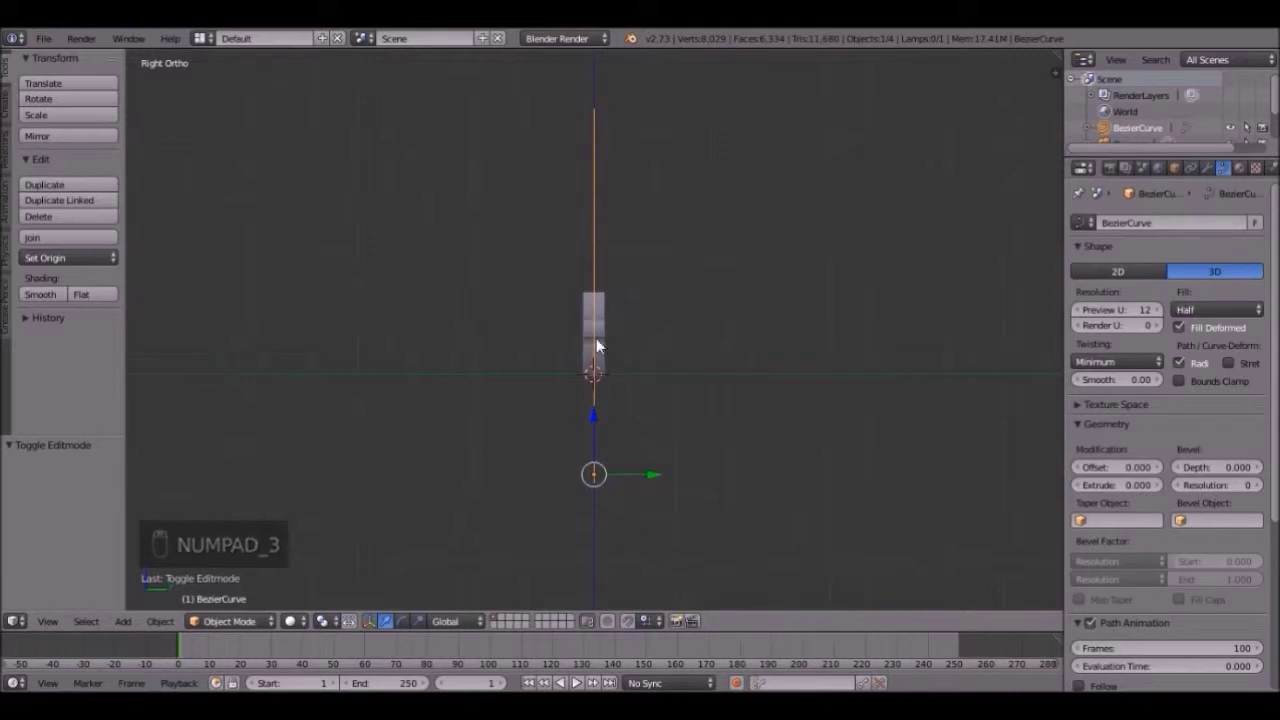
pyautogui.press('KP_1')
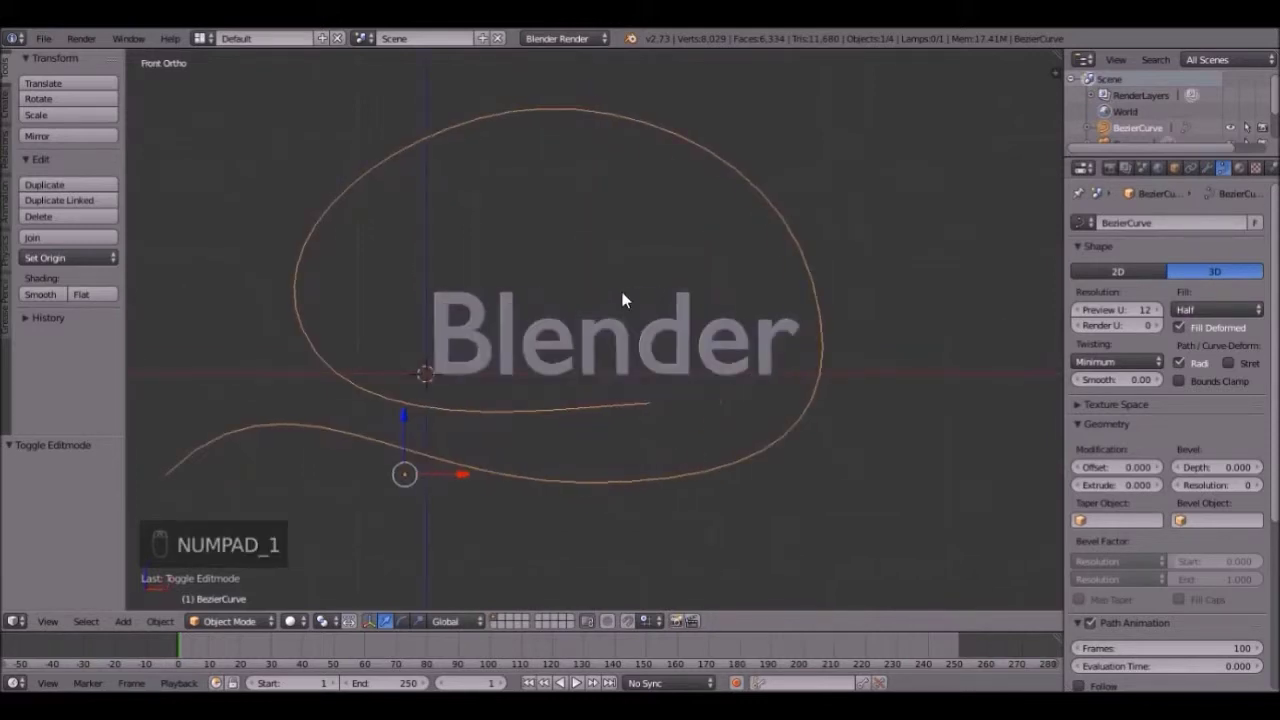
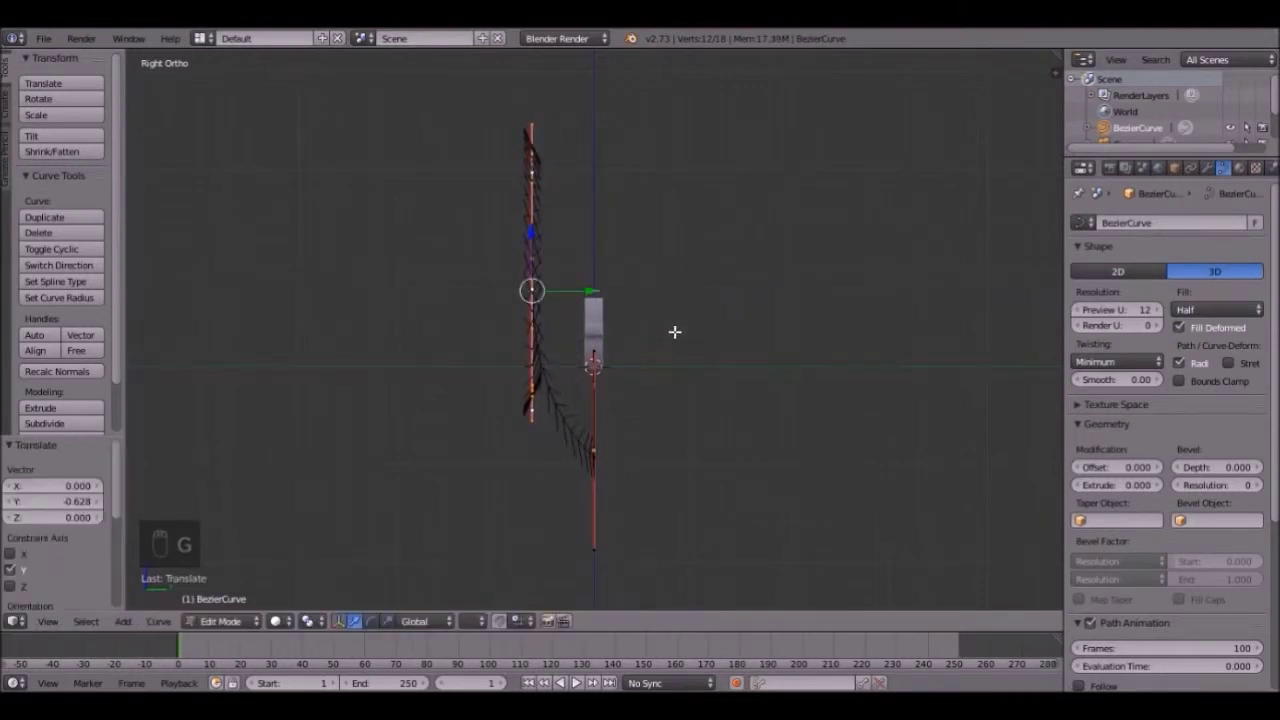
pyautogui.press('KP_1')
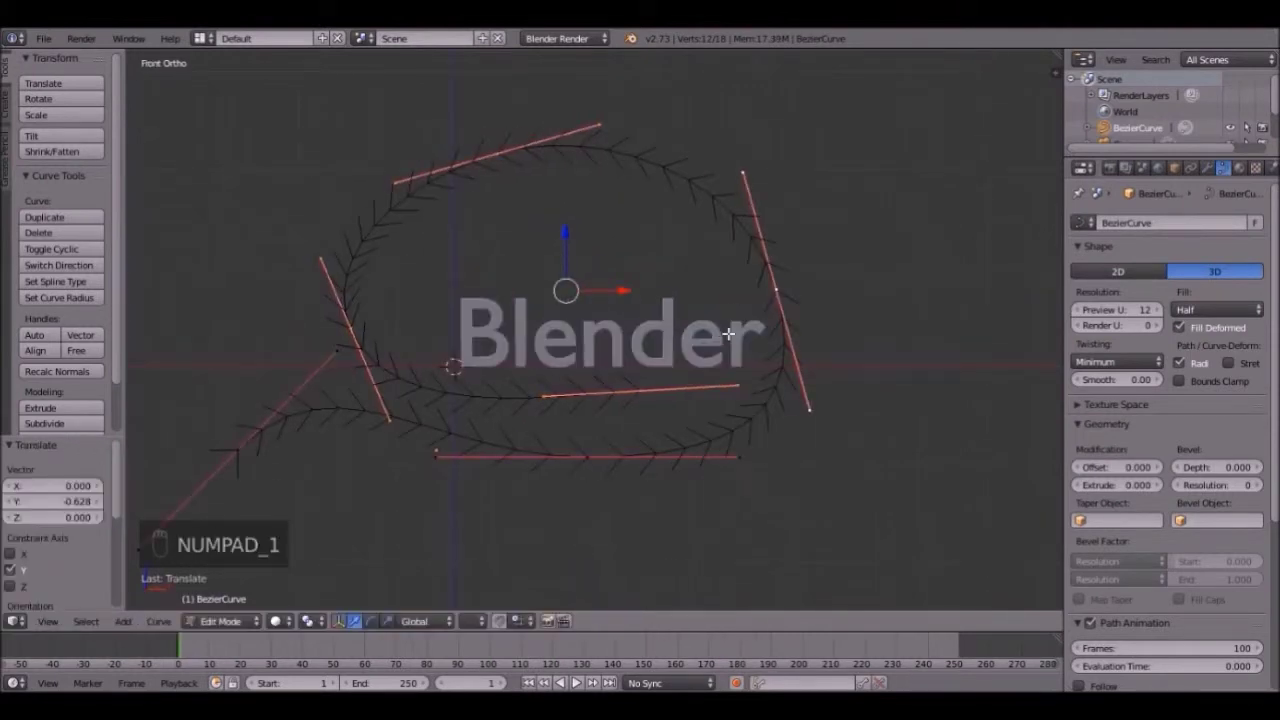
pyautogui.press('b')
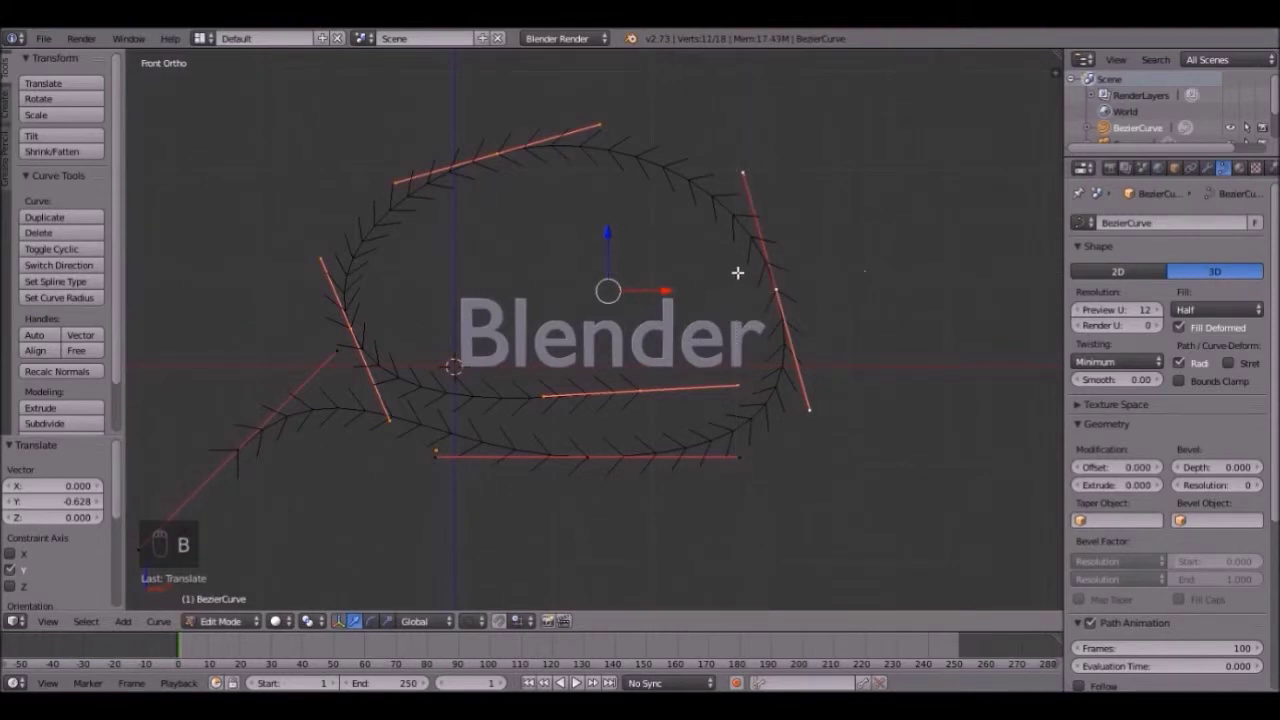
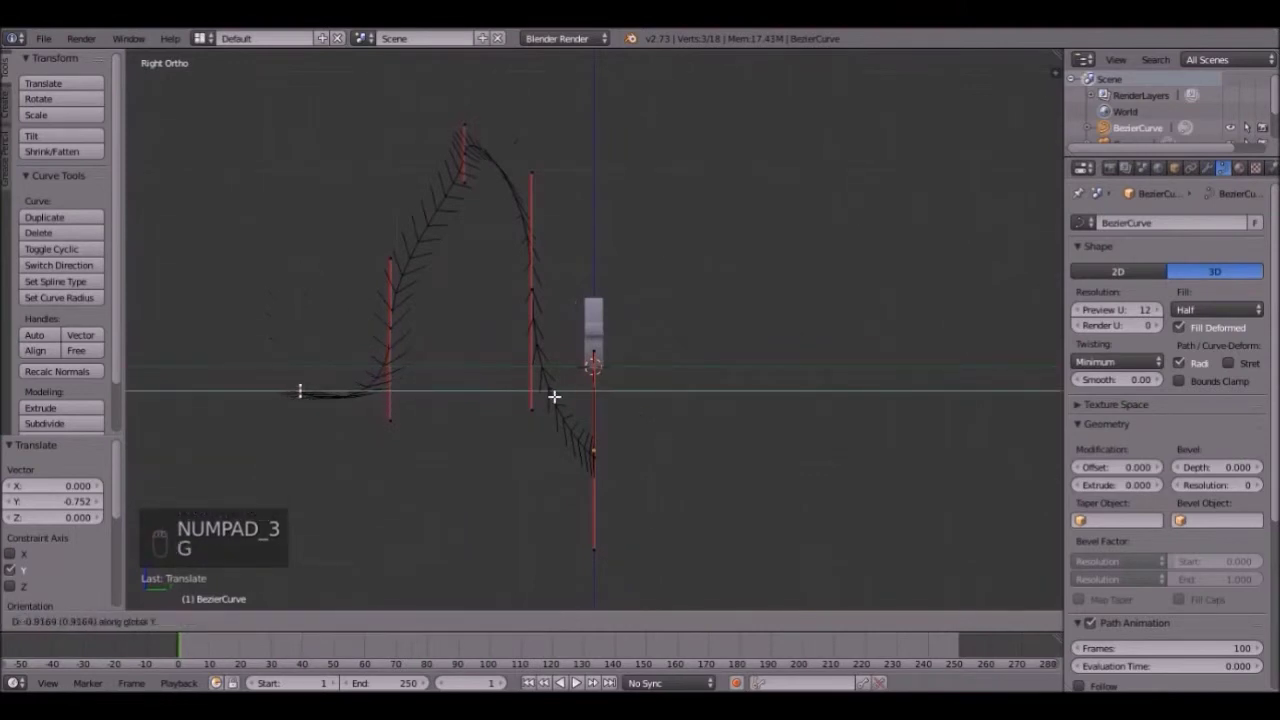
pyautogui.press('Tab')
pyautogui.click(627, 424)
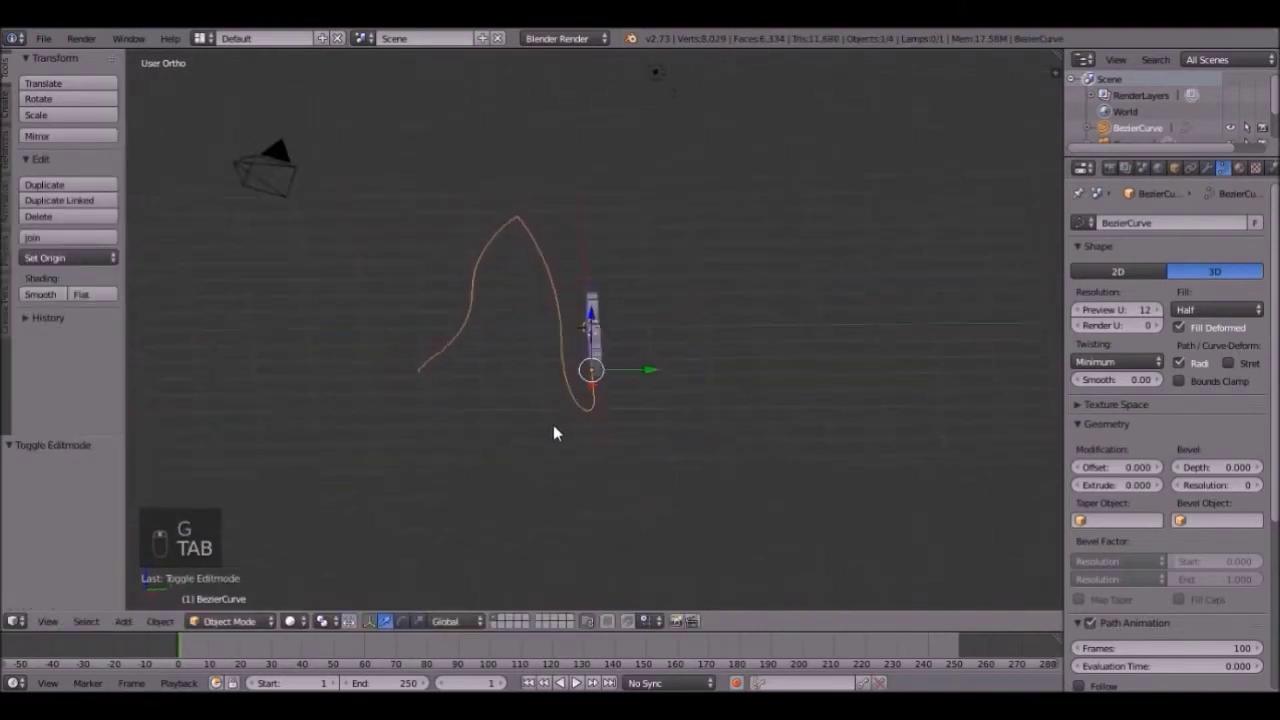
# Step: Shrink the Blender text to 0.612 scale and move it to the curve's far left end
pyautogui.moveTo(827, 437); pyautogui.dragTo(638, 343)
pyautogui.press('KP_1')
pyautogui.press('s')
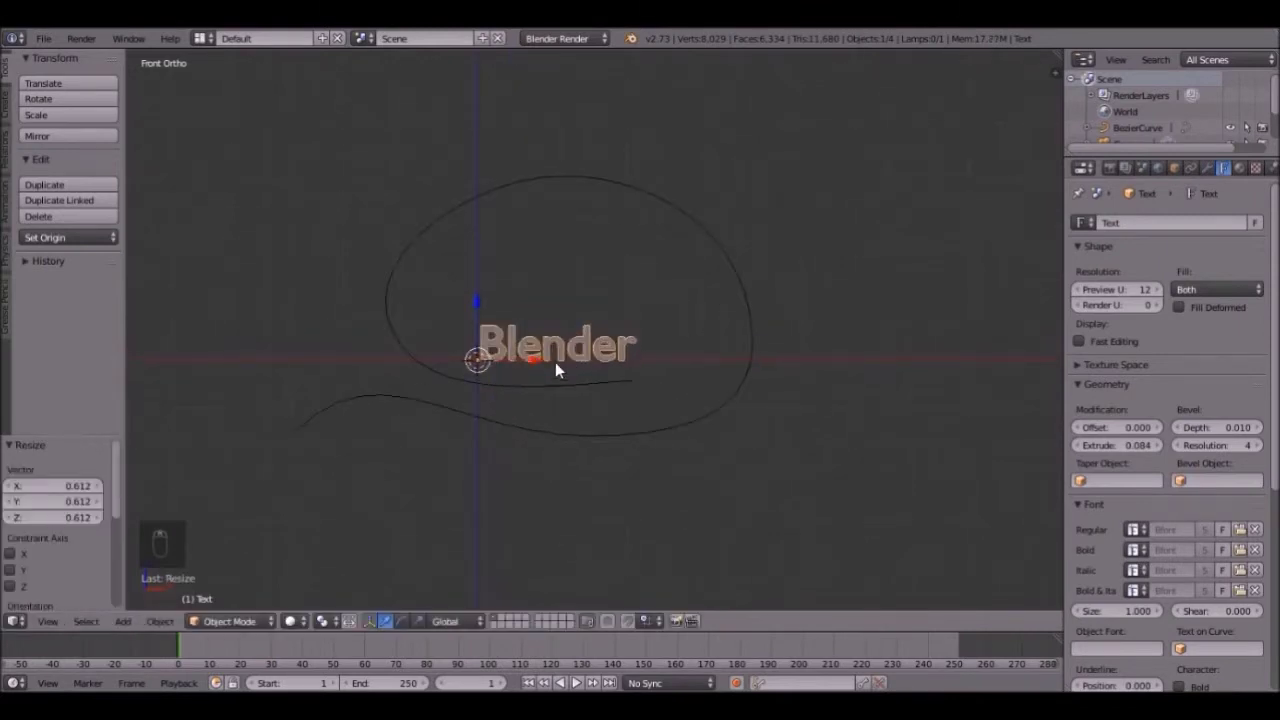
pyautogui.press('g')
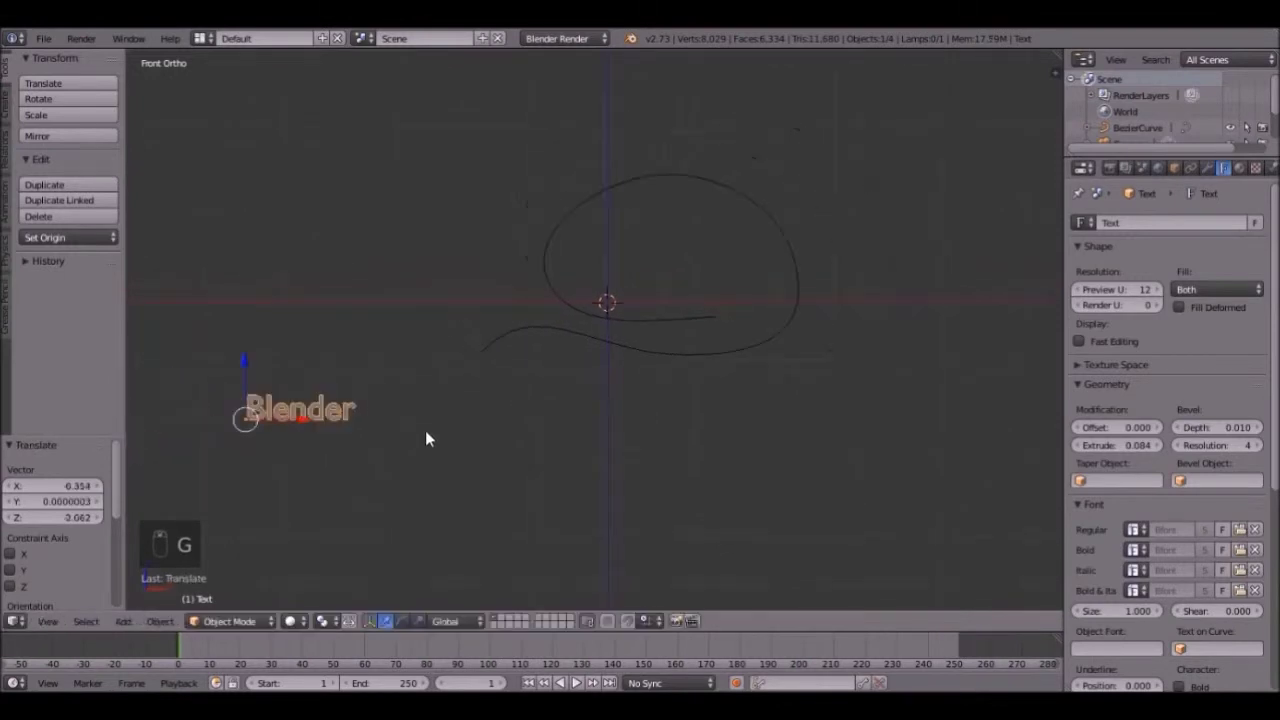
# Step: Add a Curve modifier to the text using BezierCurve as its object
pyautogui.click(436, 433)
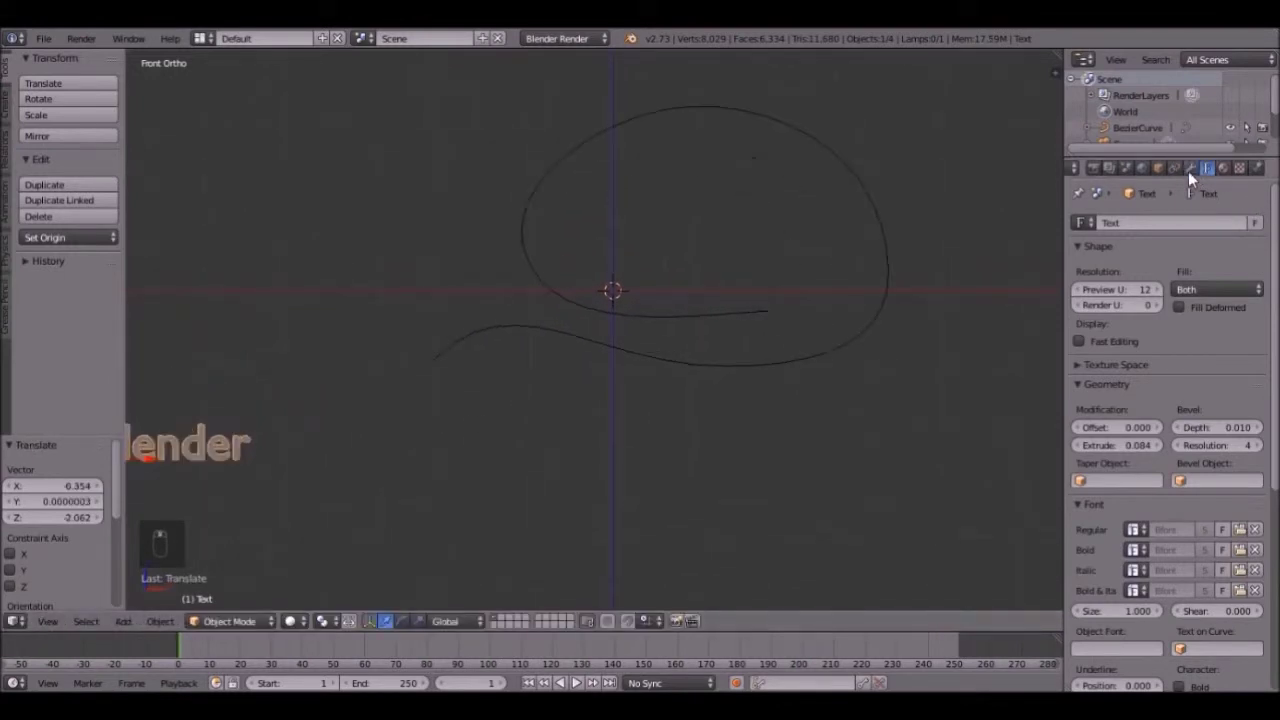
pyautogui.moveTo(1215, 170); pyautogui.dragTo(1130, 227)
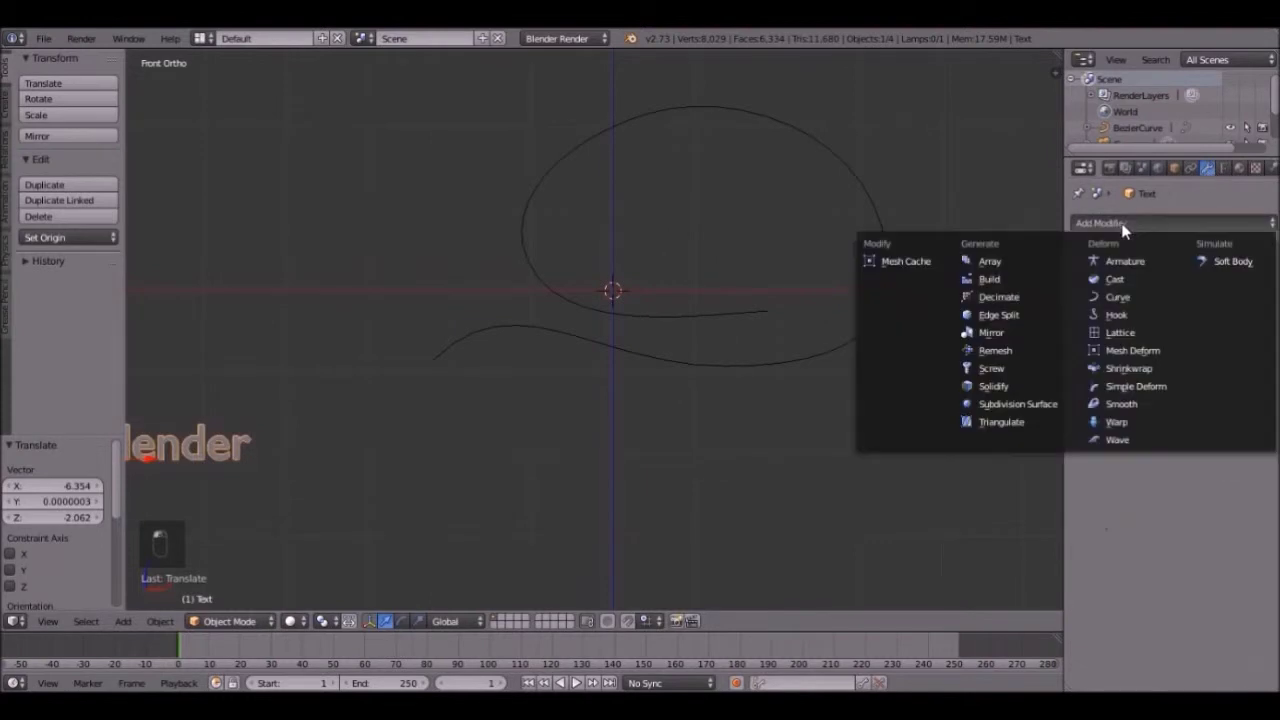
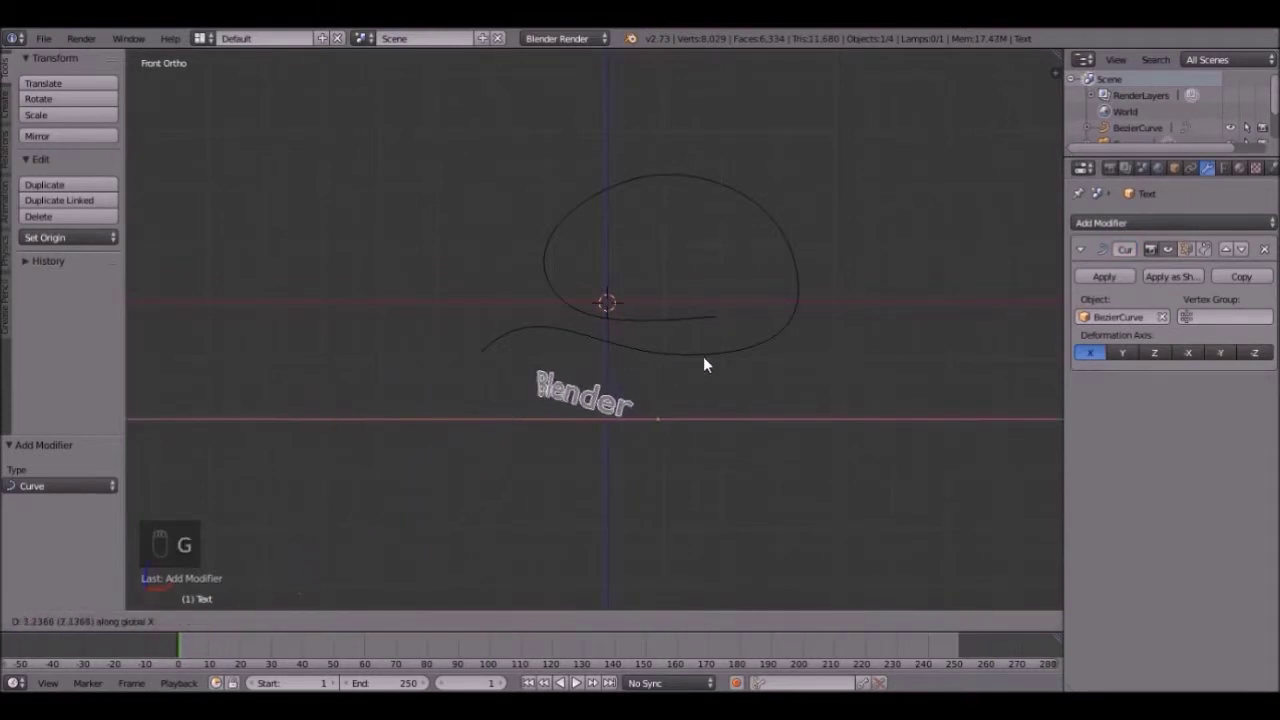
# Step: Slide the text along X to check it bends along the curve, then undo the move
pyautogui.press('g')
pyautogui.press('g')
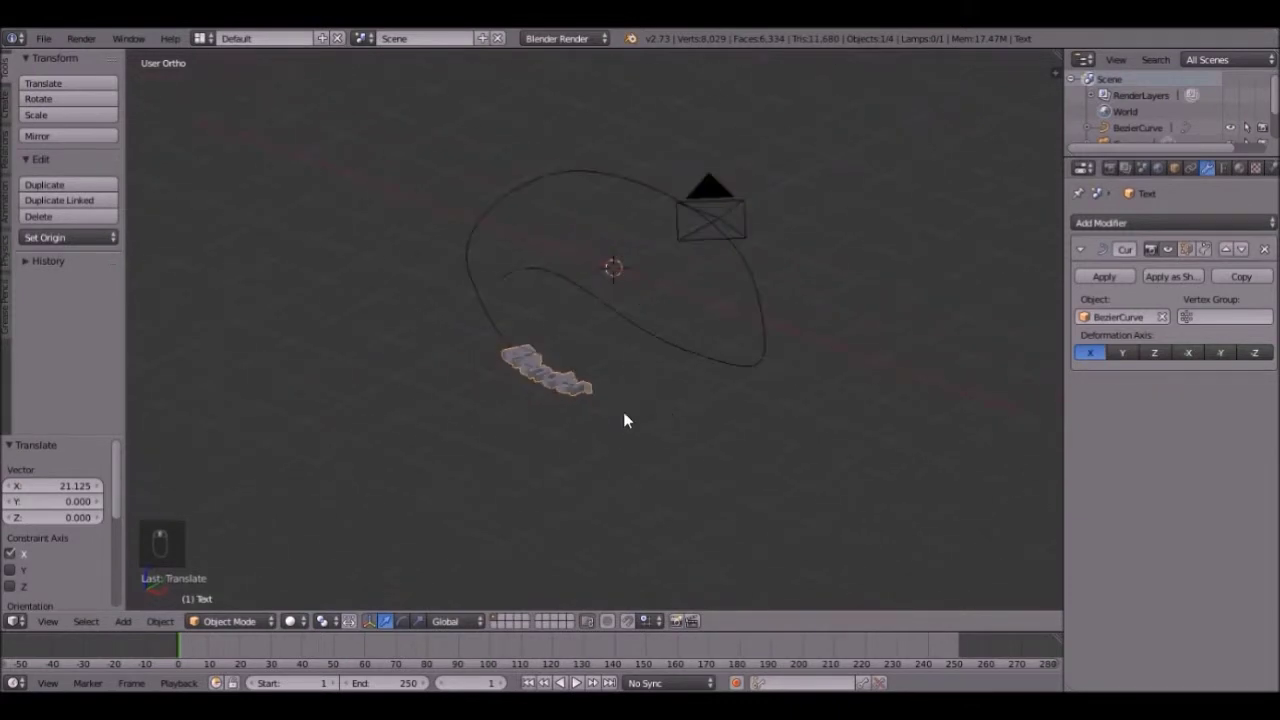
pyautogui.press('KP_1')
pyautogui.press('ctrl+z')
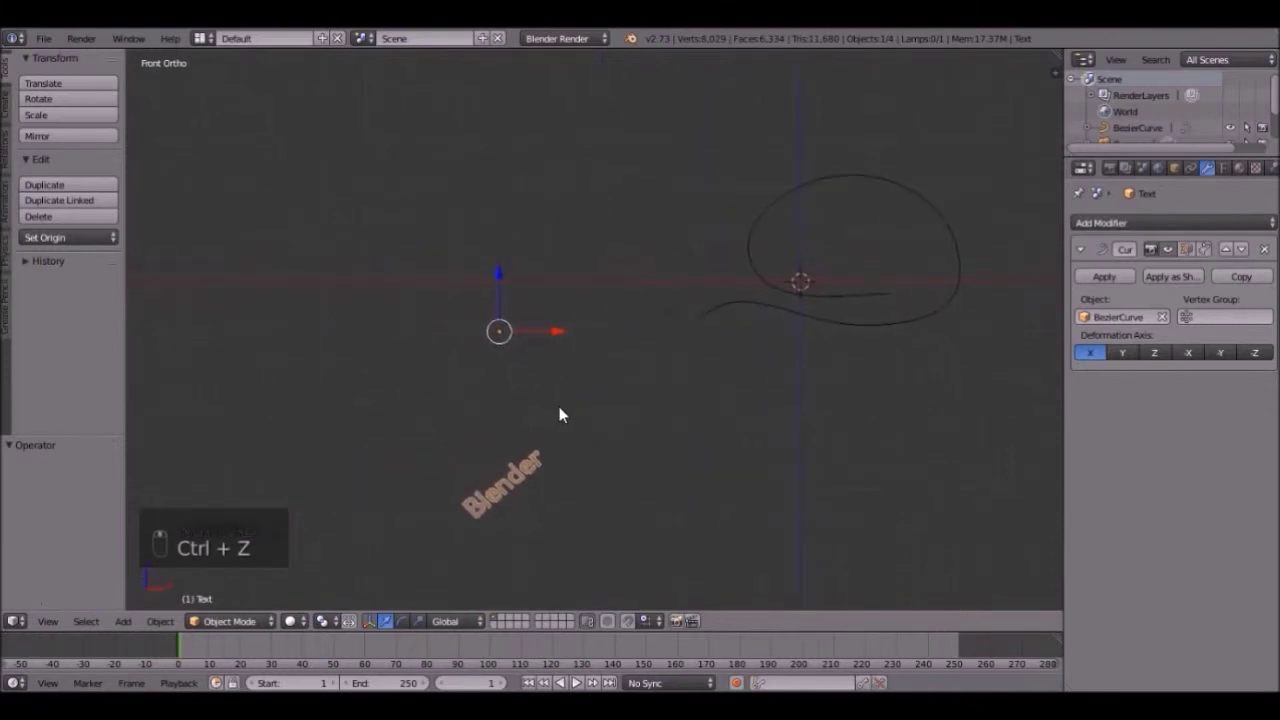
# Step: Keyframe LocRot at frame 1, then slide the text along X onto the curve's start
pyautogui.press('i')
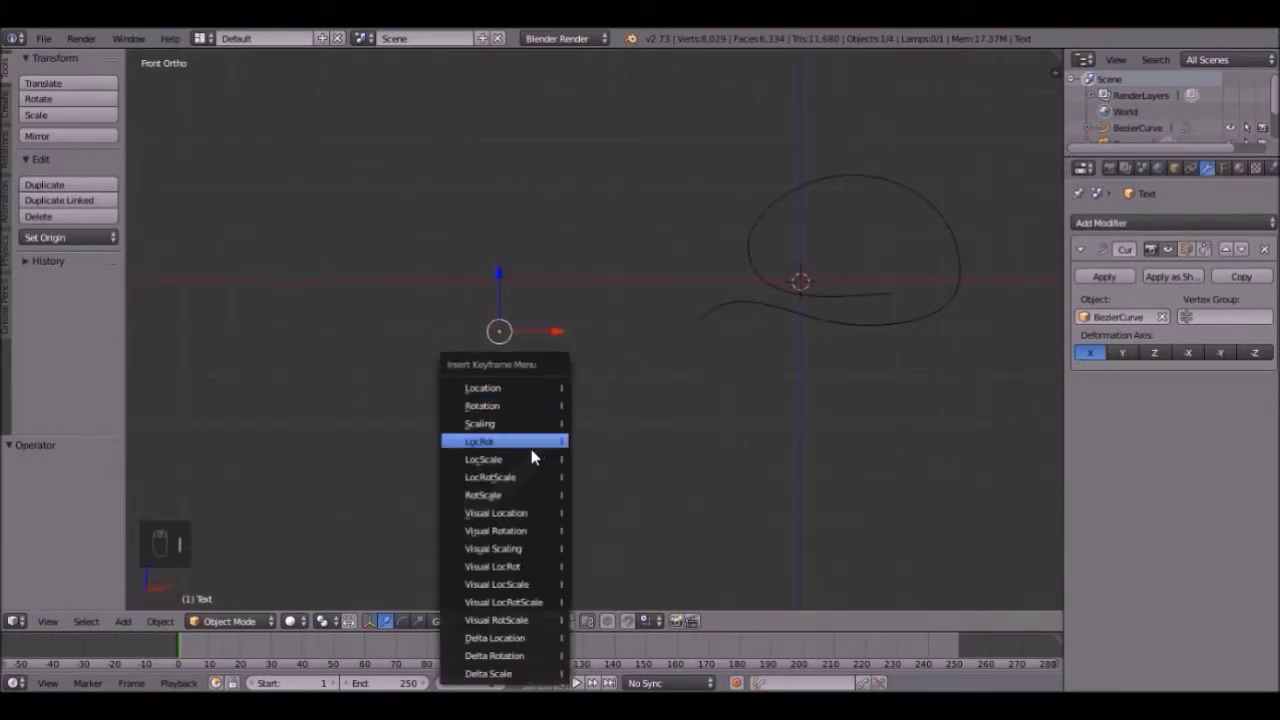
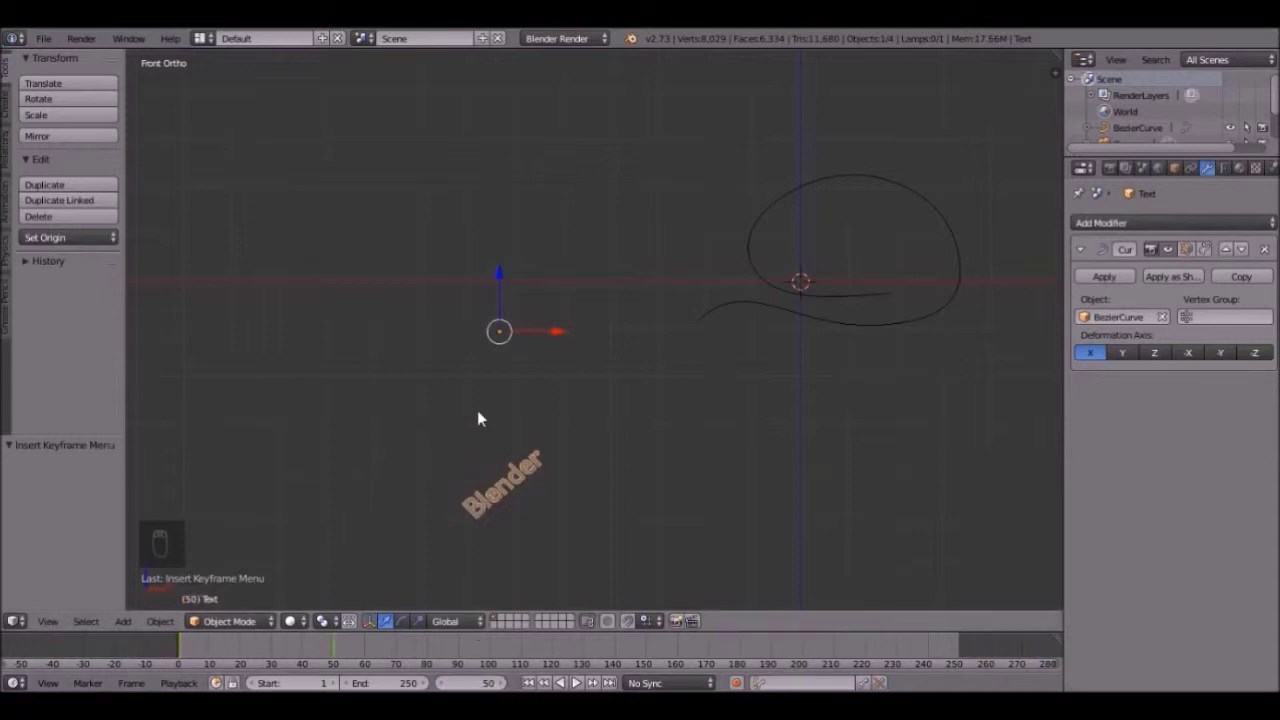
pyautogui.press('g')
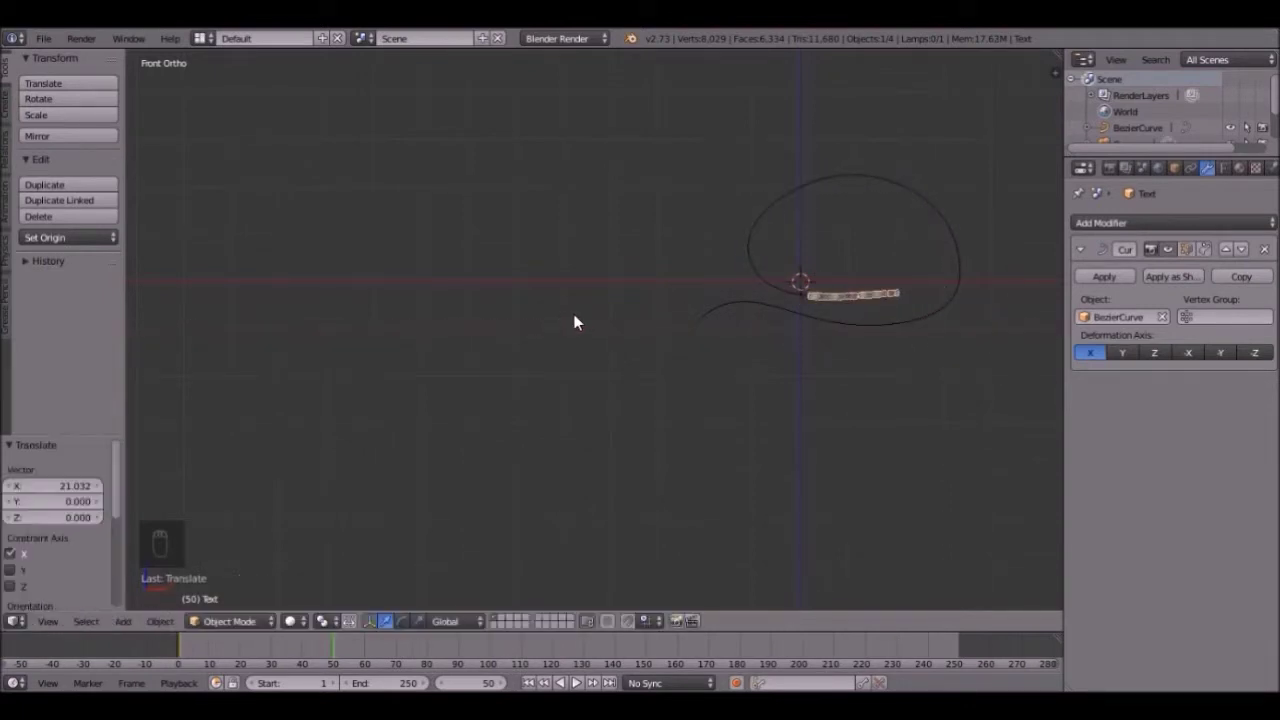
pyautogui.press('KP_3')
pyautogui.press('r')
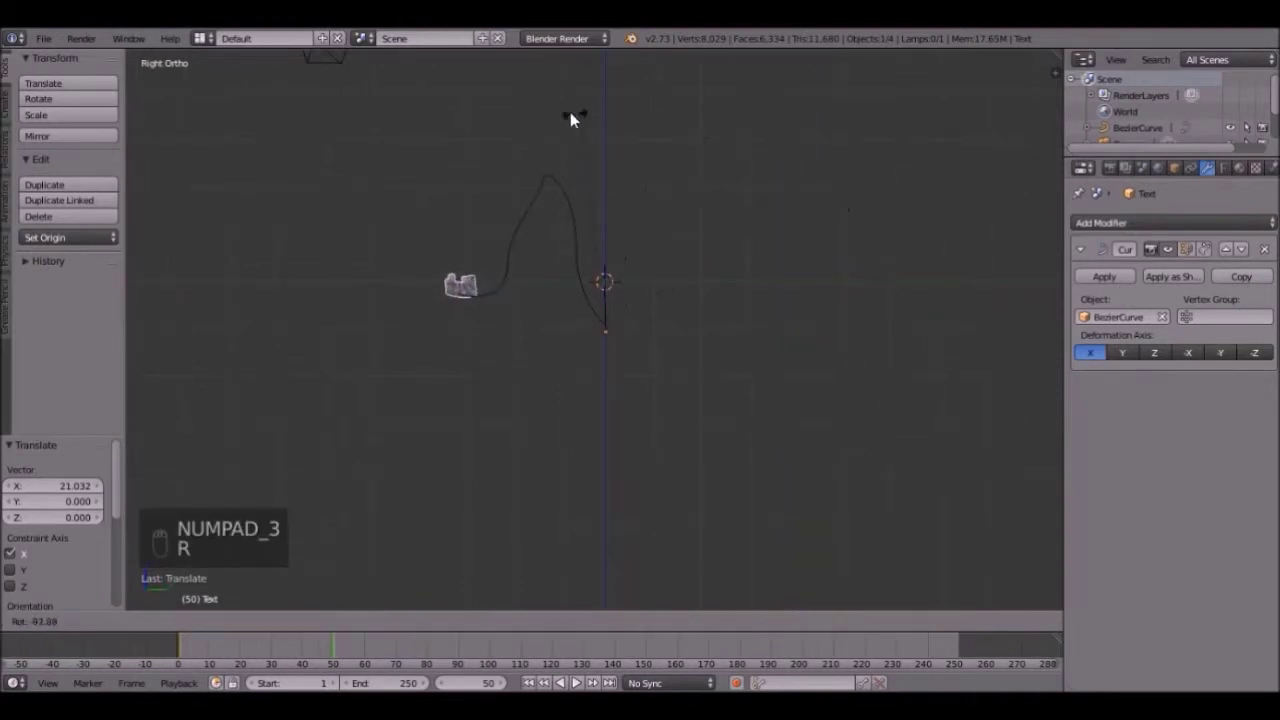
# Step: Rotate the text about −97.664° to follow the path and keyframe LocRot at frame 50
pyautogui.press('KP_7')
pyautogui.middleClick(565, 149)
pyautogui.press('r')
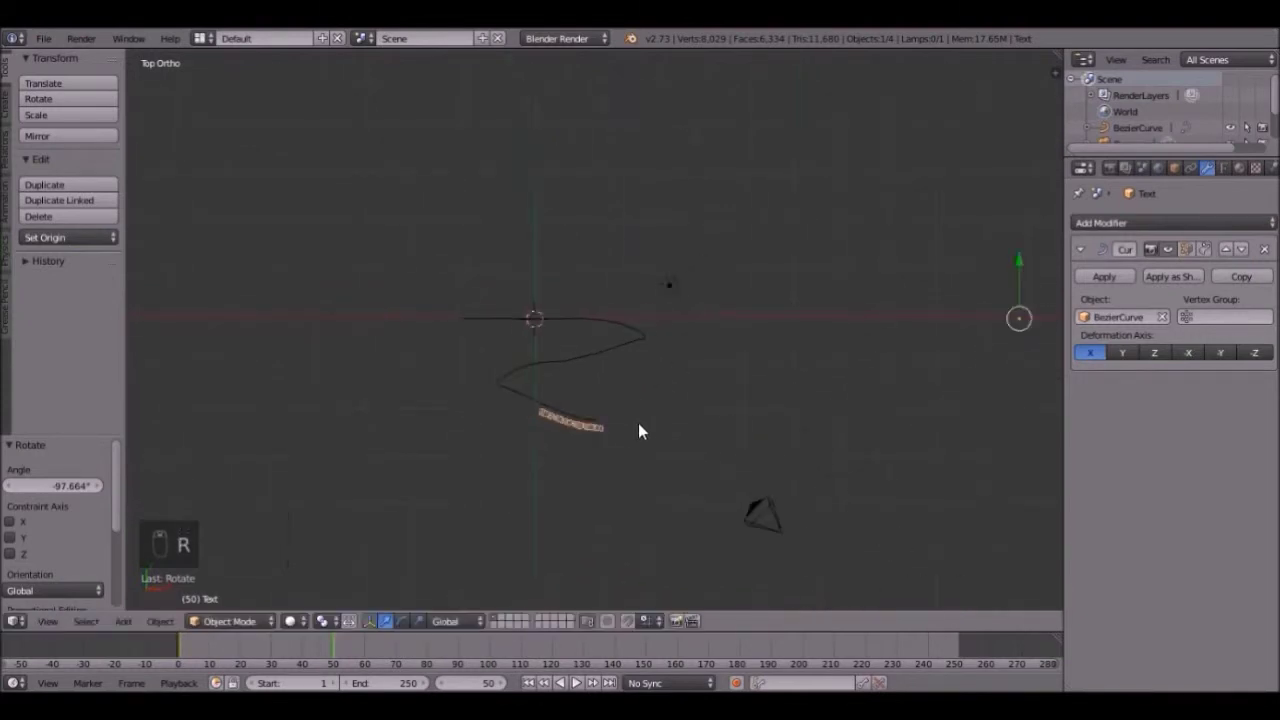
pyautogui.press('i')
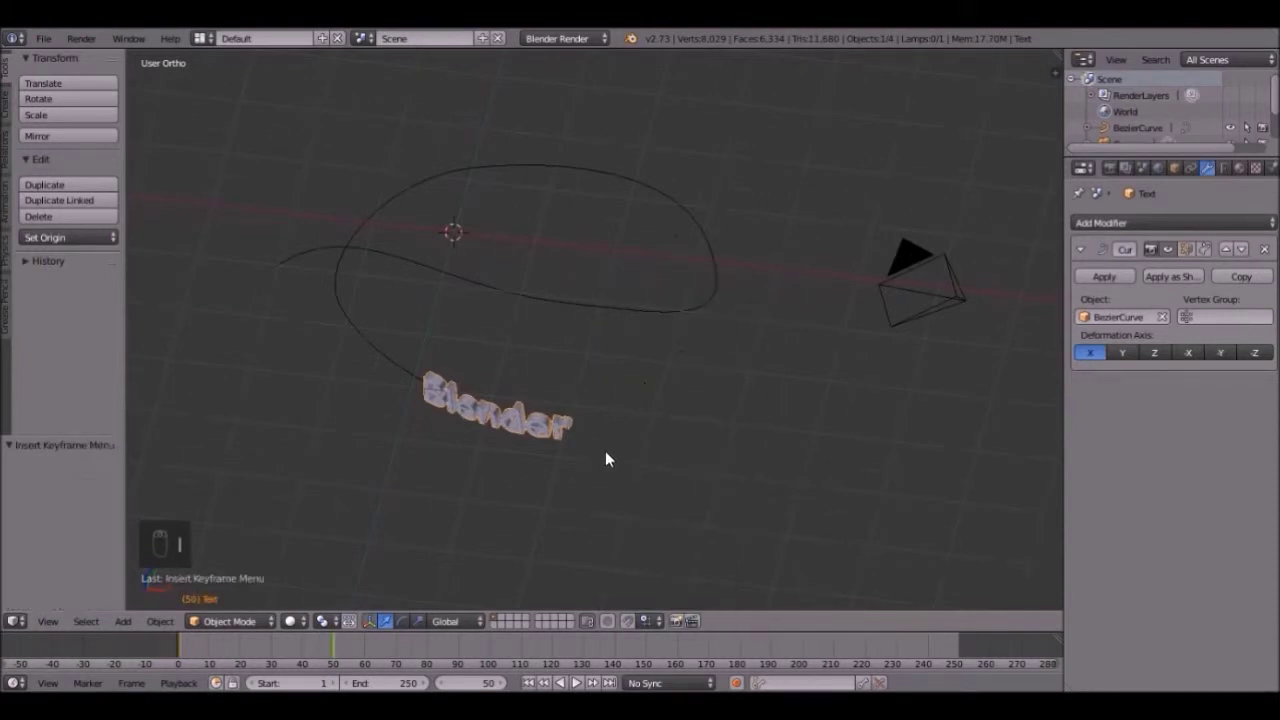
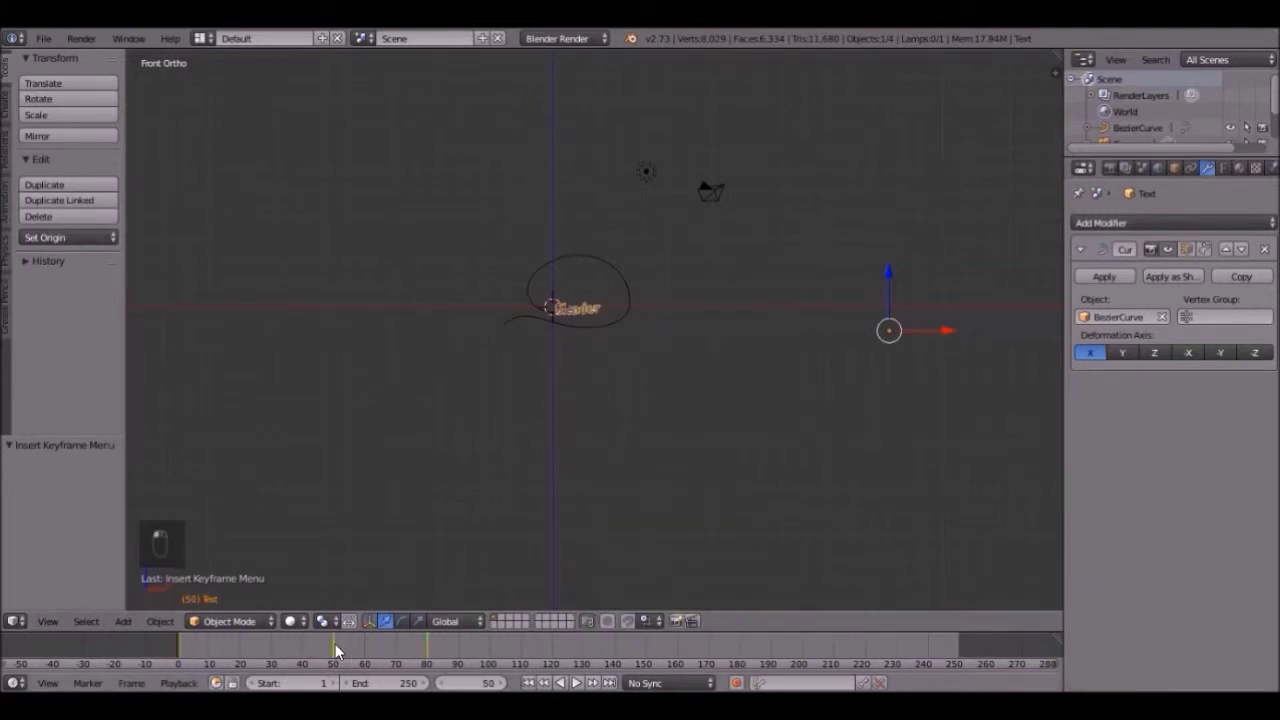
# Step: Delete the text's keyframes, set the end frame to 125 and play the animation
pyautogui.middleClick(345, 647)
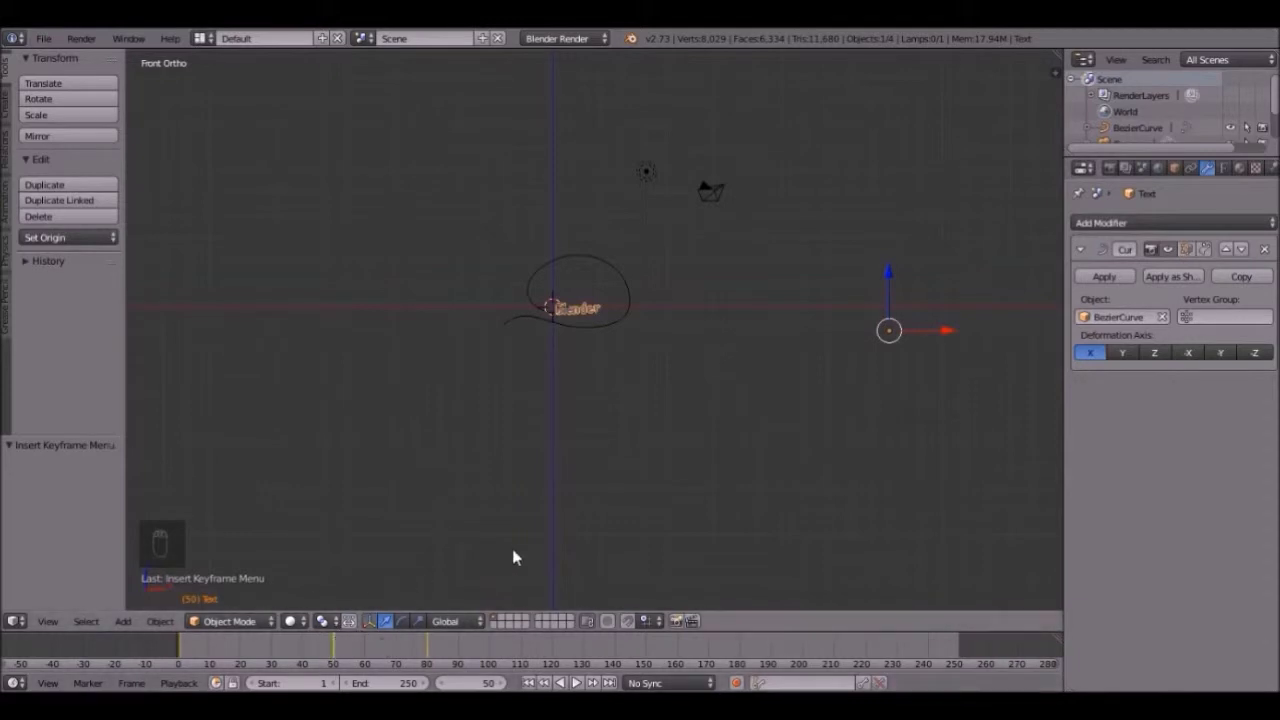
pyautogui.press('alt+i')
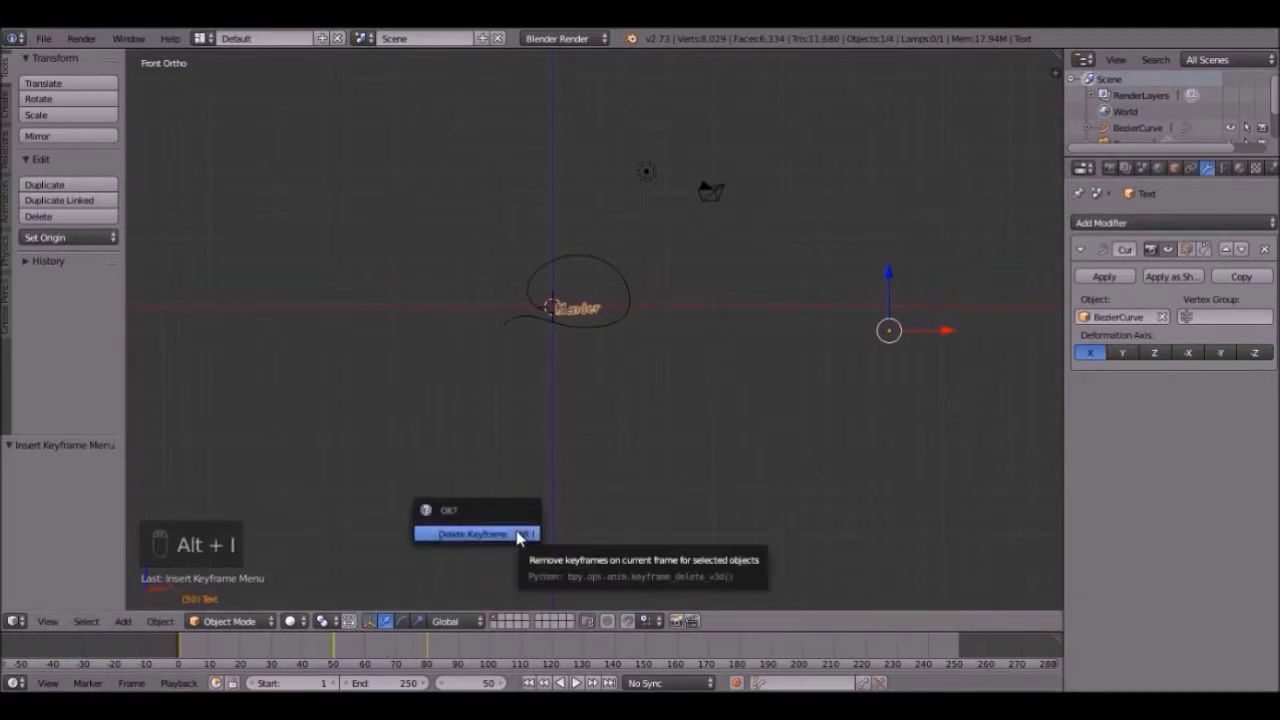
pyautogui.moveTo(532, 687); pyautogui.dragTo(585, 688)
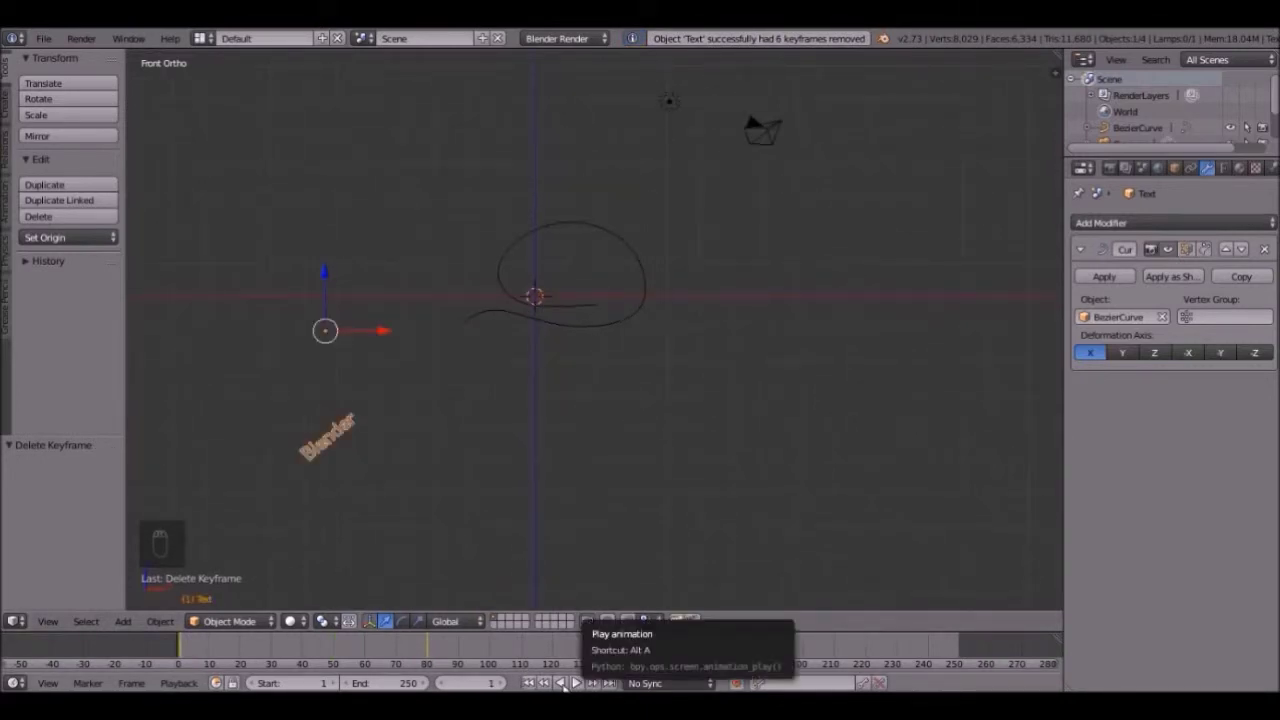
pyautogui.click(582, 684)
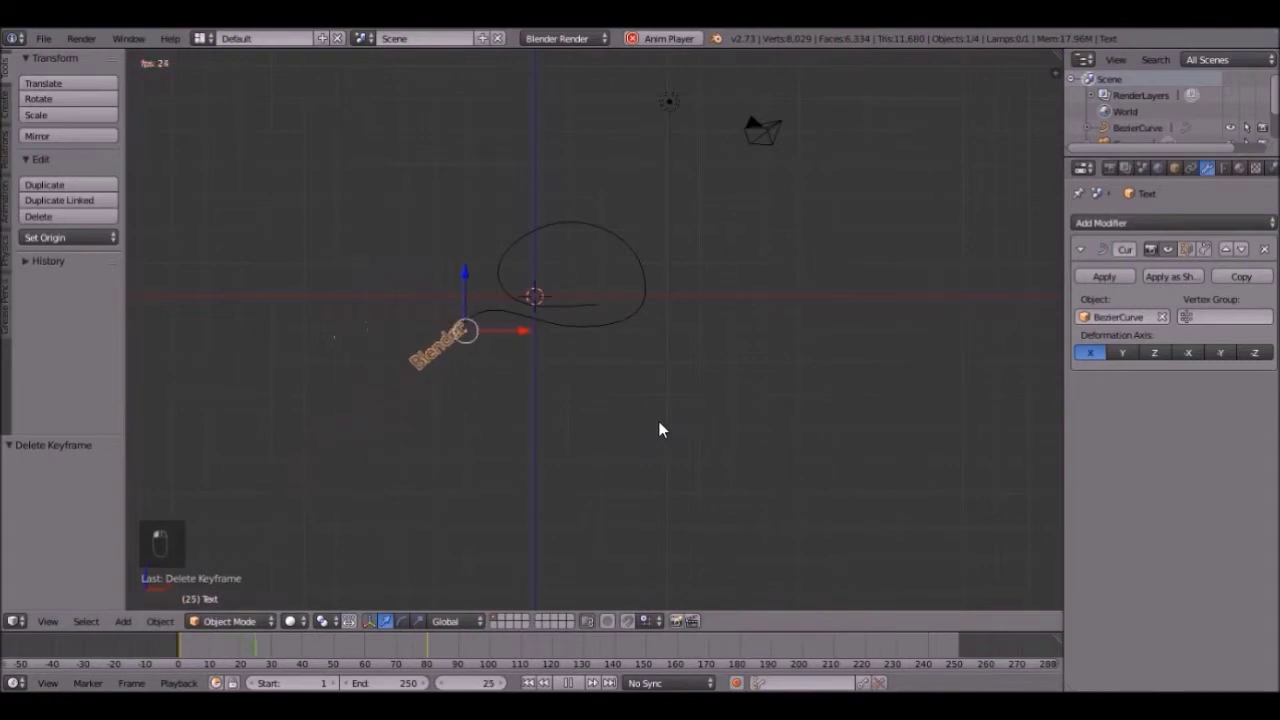
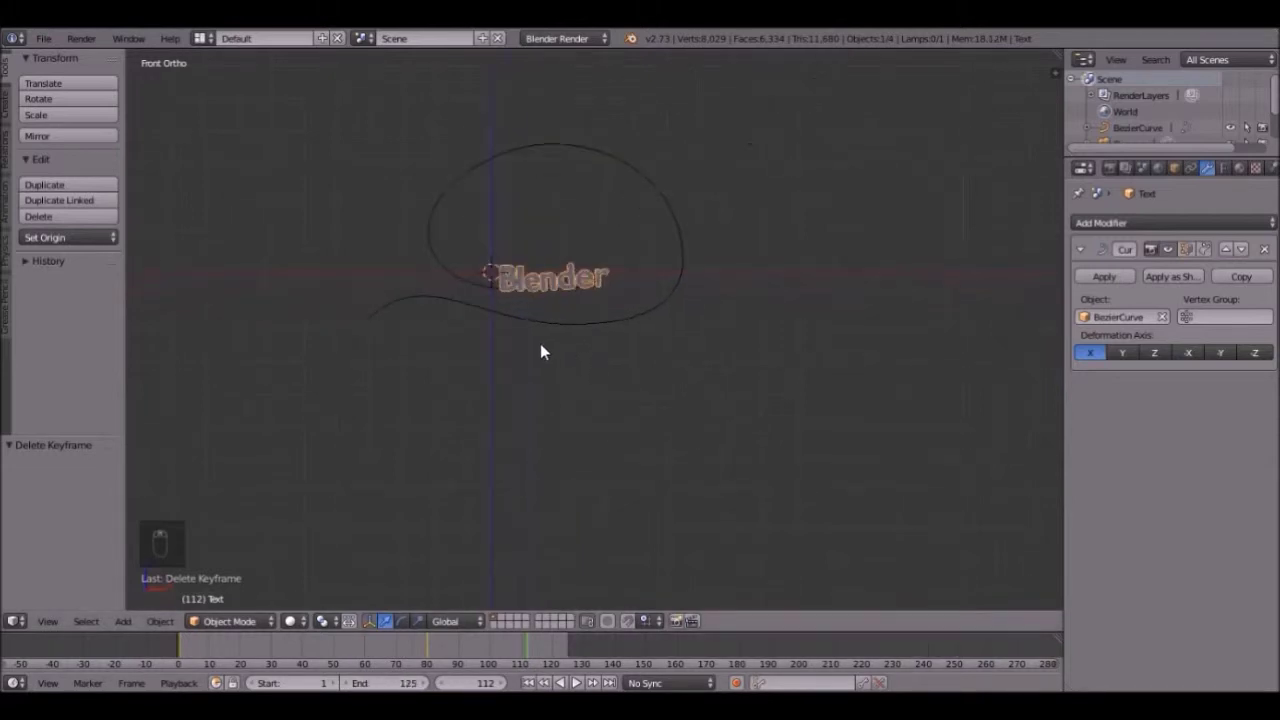
# Step: Orbit to a good shot angle and align the camera to the current view
pyautogui.moveTo(561, 254); pyautogui.dragTo(511, 247)
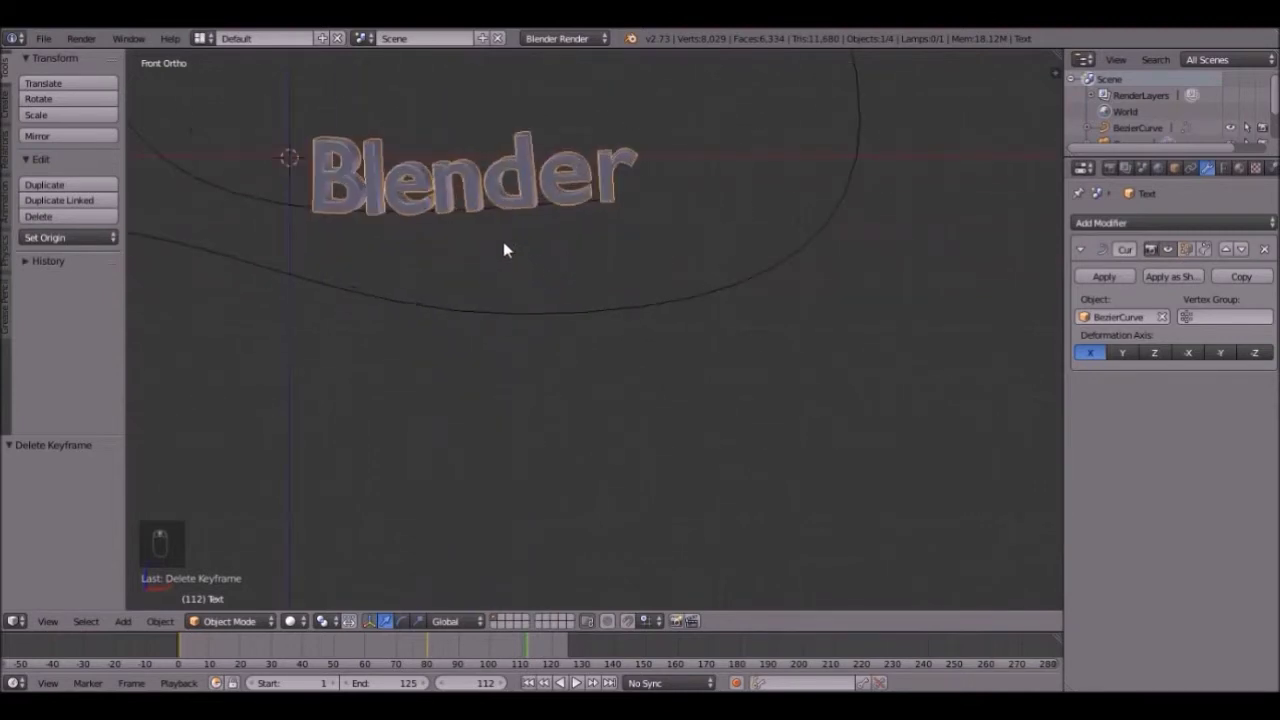
pyautogui.moveTo(482, 236); pyautogui.dragTo(628, 492)
pyautogui.click(604, 440)
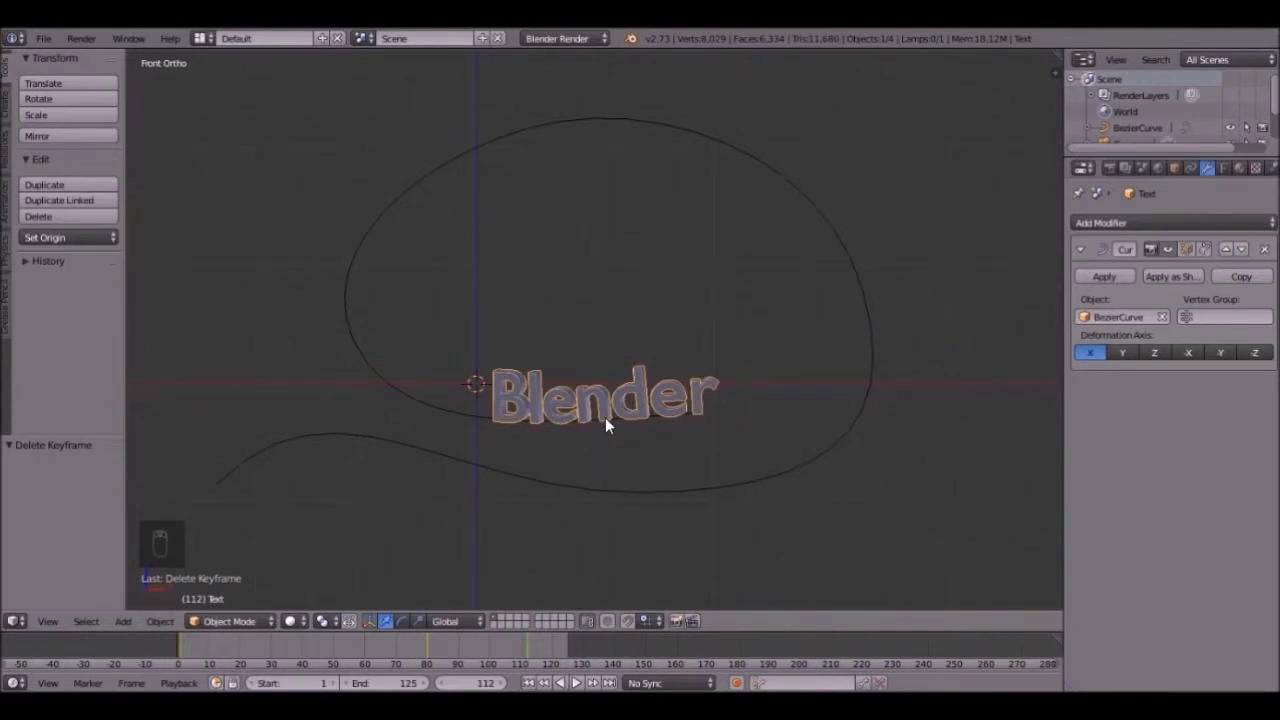
pyautogui.moveTo(611, 423); pyautogui.dragTo(611, 423)
pyautogui.press('ctrl+alt+KP_0')
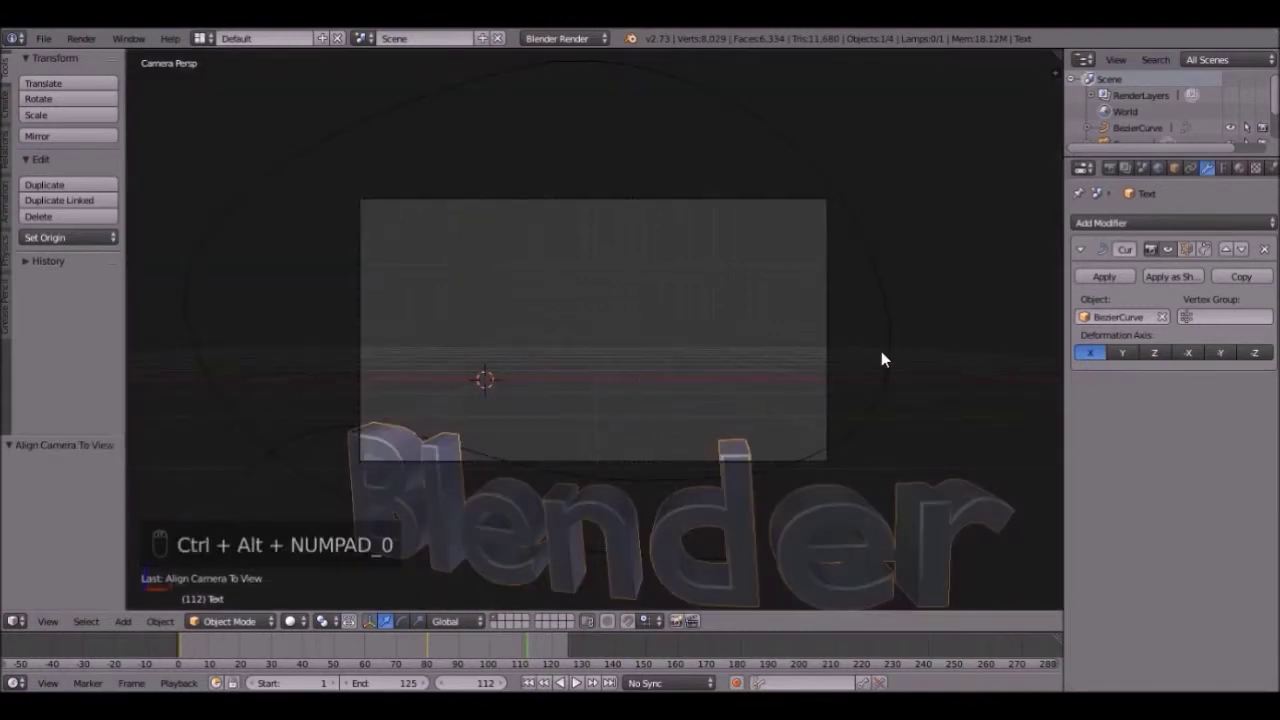
# Step: Move the camera along Z to center the text and looping curve in frame
pyautogui.moveTo(834, 349); pyautogui.dragTo(665, 427)
pyautogui.press('g')
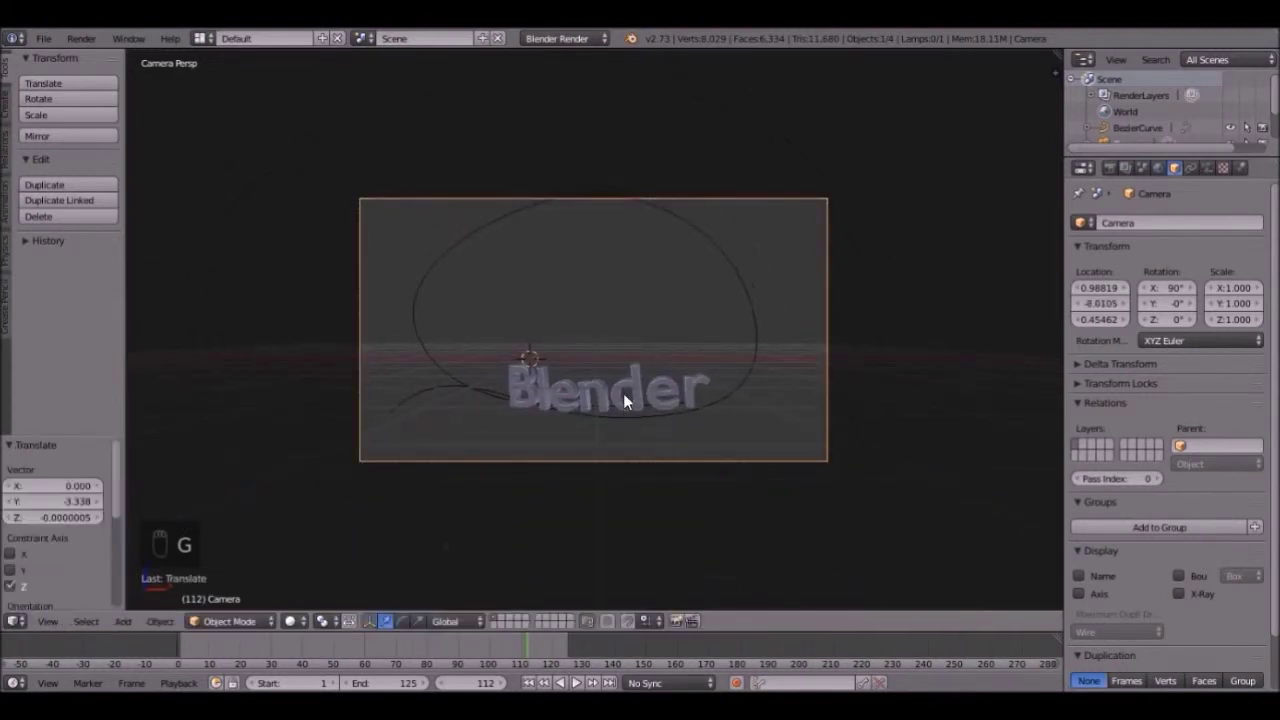
pyautogui.press('g')
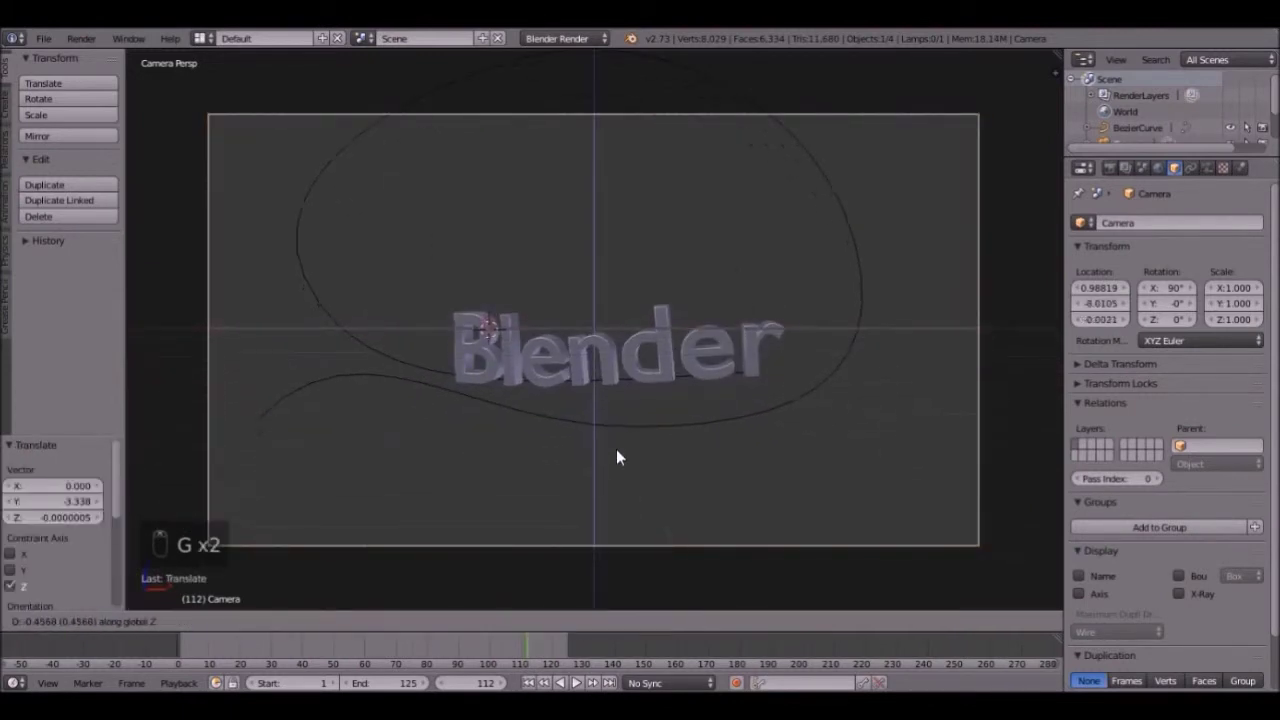
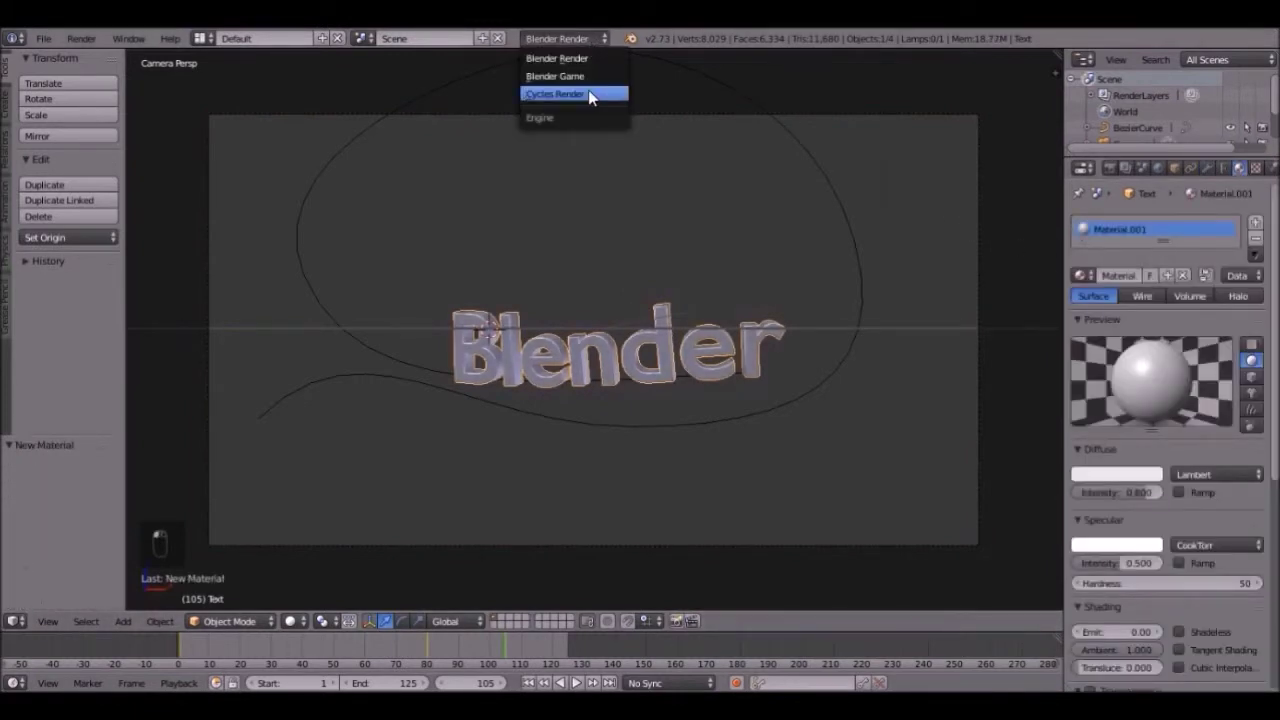
# Step: Switch to Cycles and make the text surface a Mix Shader of Diffuse BSDF and Glossy BSDF
pyautogui.click(580, 52)
pyautogui.middleClick(1029, 232)
pyautogui.moveTo(1176, 368); pyautogui.dragTo(1124, 272)
pyautogui.moveTo(1124, 272); pyautogui.dragTo(1182, 367)
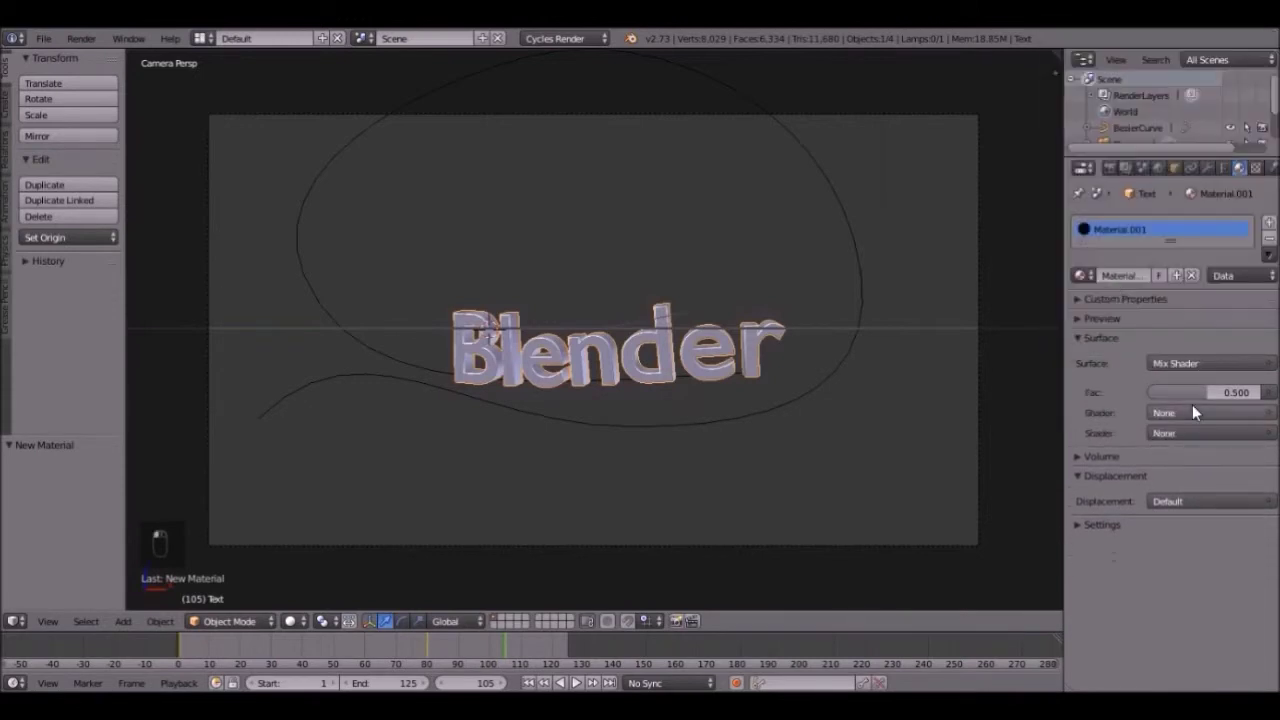
pyautogui.click(1200, 477)
pyautogui.click(1207, 453)
pyautogui.middleClick(1204, 457)
pyautogui.moveTo(1204, 457); pyautogui.dragTo(1261, 533)
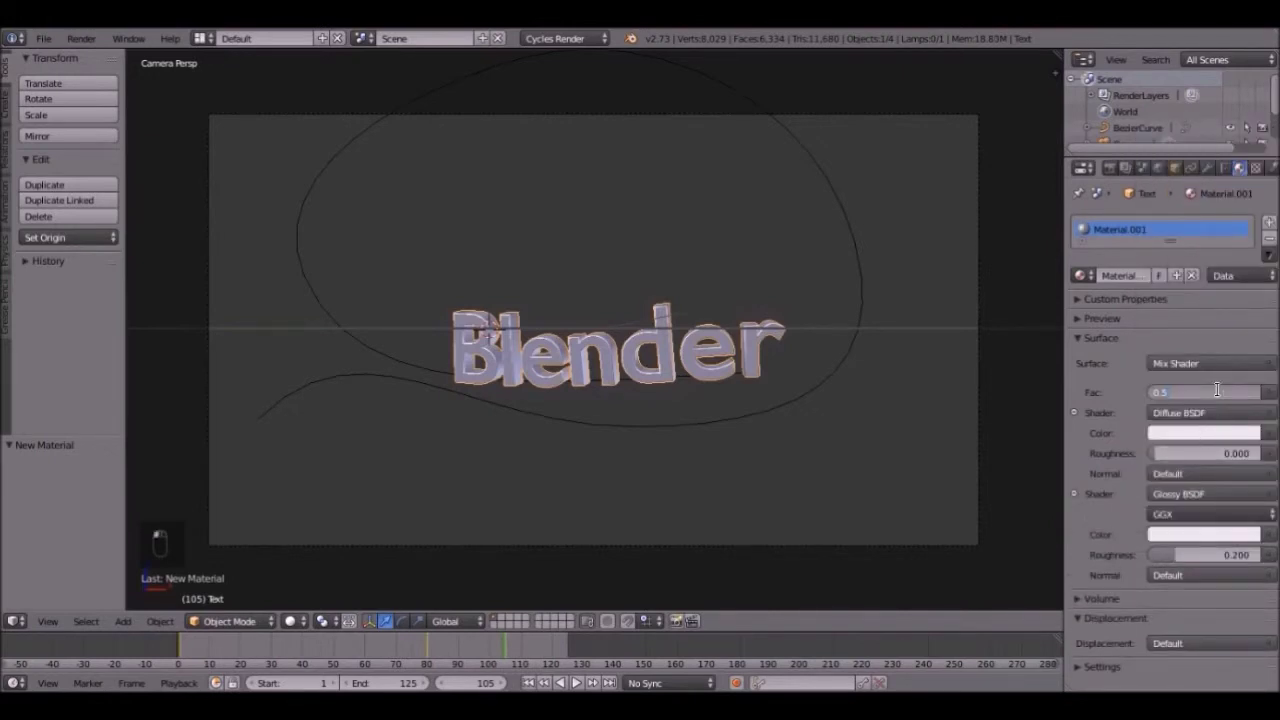
# Step: Set mix factor 0.100, diffuse colour dark blue, and glossy roughness 0.093
pyautogui.click(1261, 533)
pyautogui.moveTo(1261, 533); pyautogui.dragTo(1217, 433)
pyautogui.moveTo(1217, 433); pyautogui.dragTo(1180, 260)
pyautogui.middleClick(1239, 235)
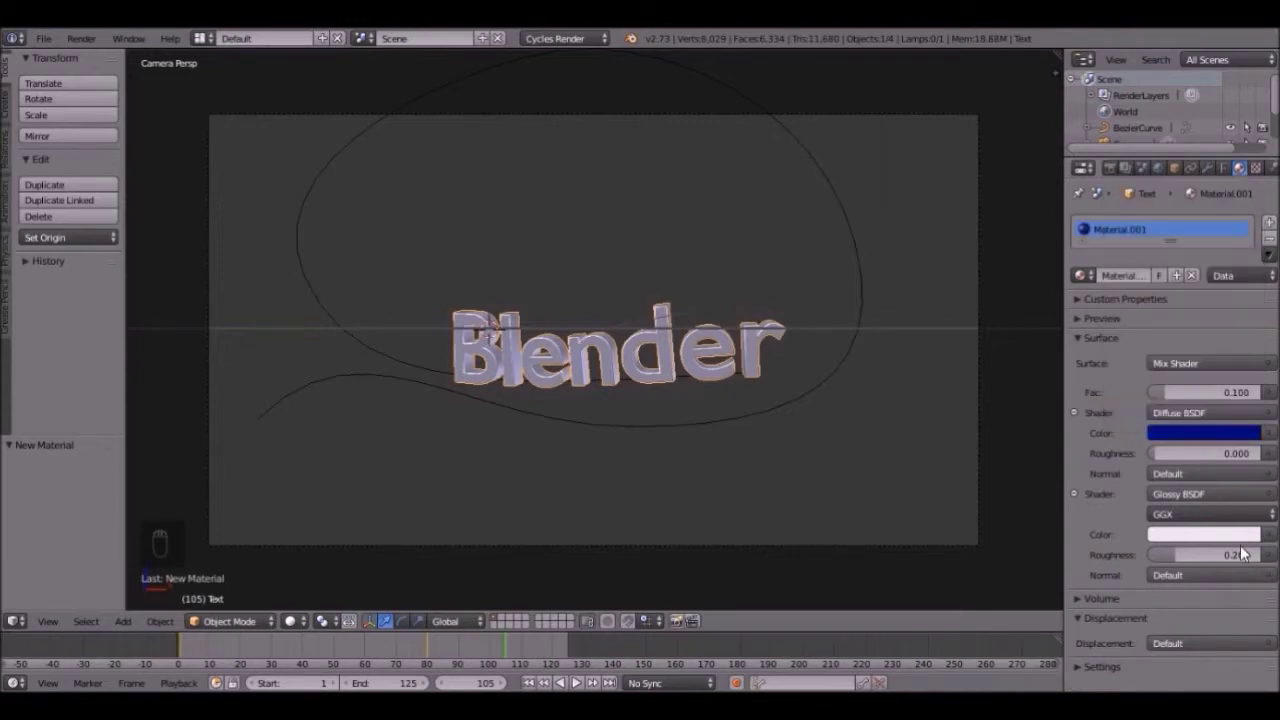
pyautogui.moveTo(1246, 556); pyautogui.dragTo(1169, 559)
pyautogui.middleClick(1169, 559)
pyautogui.moveTo(1211, 536); pyautogui.dragTo(706, 489)
# Step: Adjust the material panel view to review the text's shader settings
pyautogui.moveTo(824, 429); pyautogui.dragTo(1143, 329)
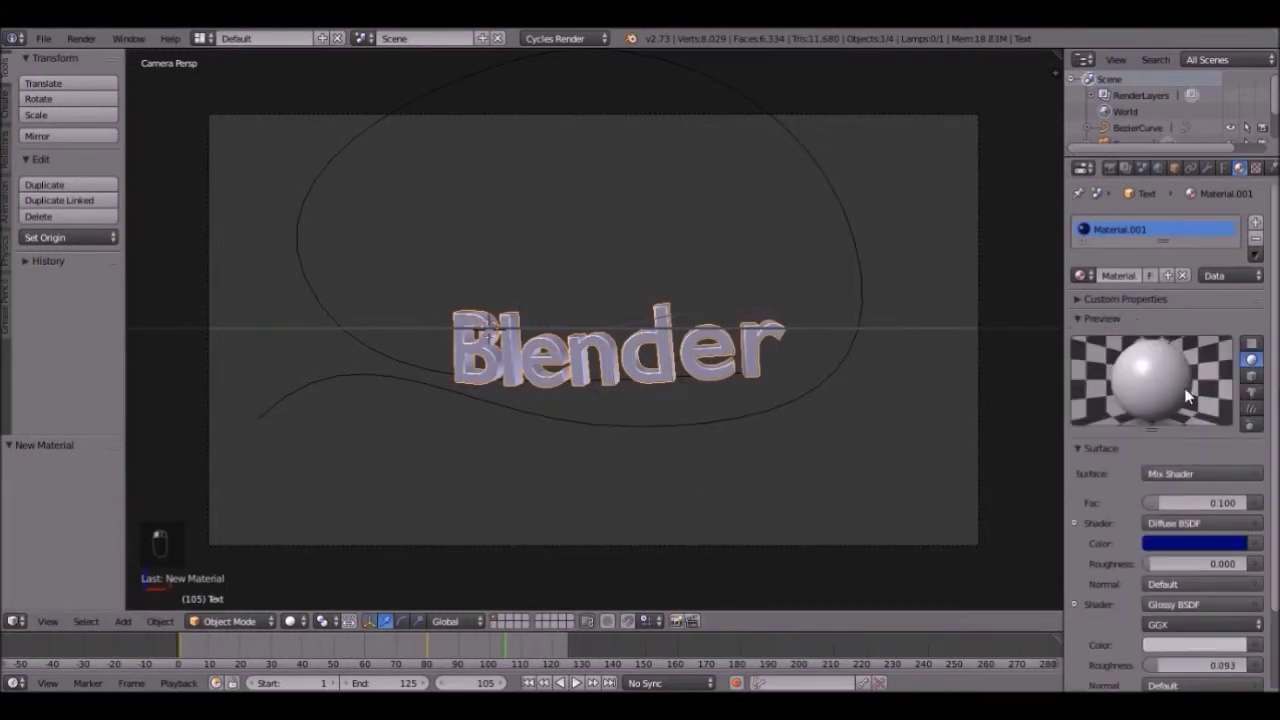
pyautogui.moveTo(1161, 373); pyautogui.dragTo(1239, 533)
pyautogui.moveTo(1239, 533); pyautogui.dragTo(941, 384)
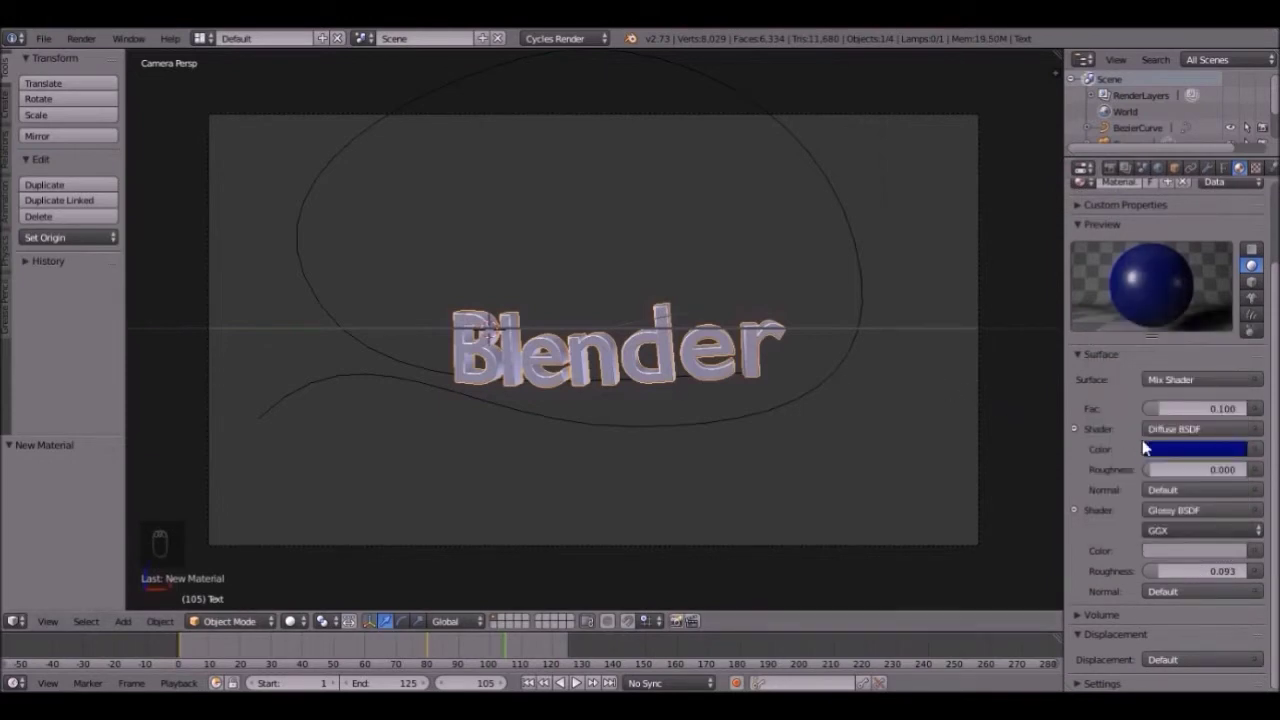
pyautogui.moveTo(1171, 376); pyautogui.dragTo(1113, 171)
# Step: Add a new plane and rotate it 90 degrees on X to stand upright
pyautogui.moveTo(1113, 171); pyautogui.dragTo(576, 358)
pyautogui.press('shift+a')
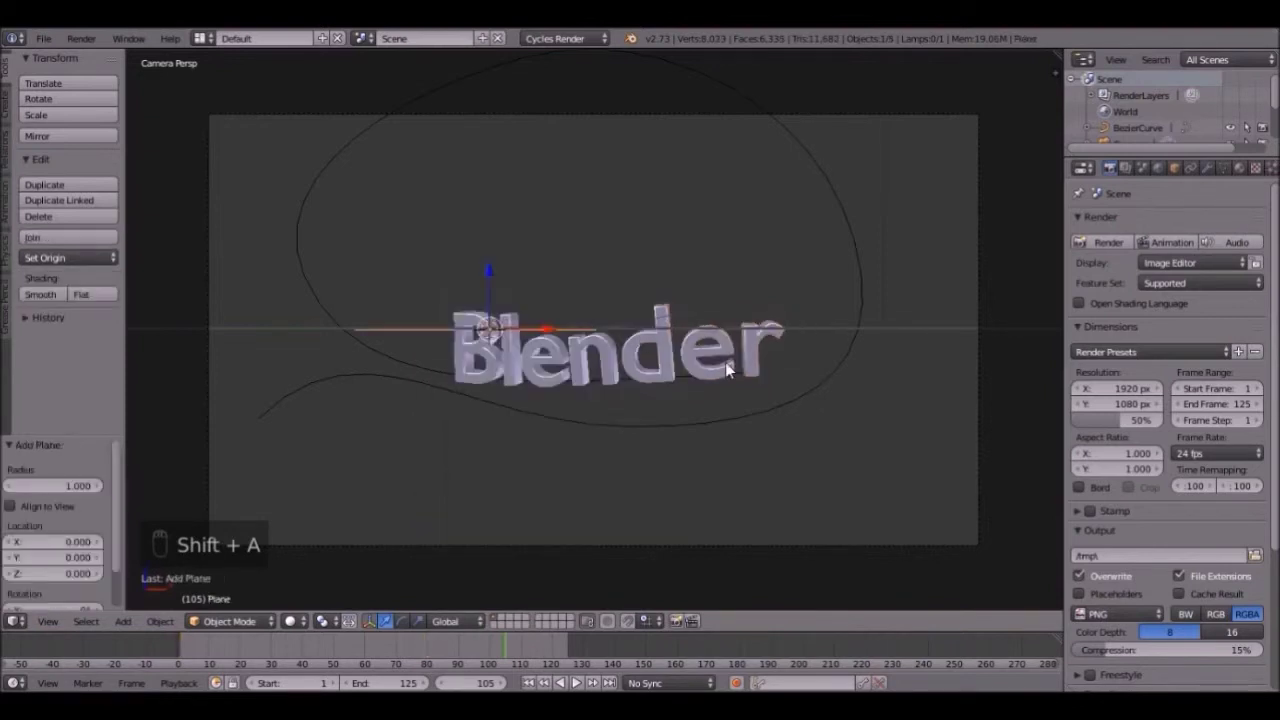
pyautogui.press('r')
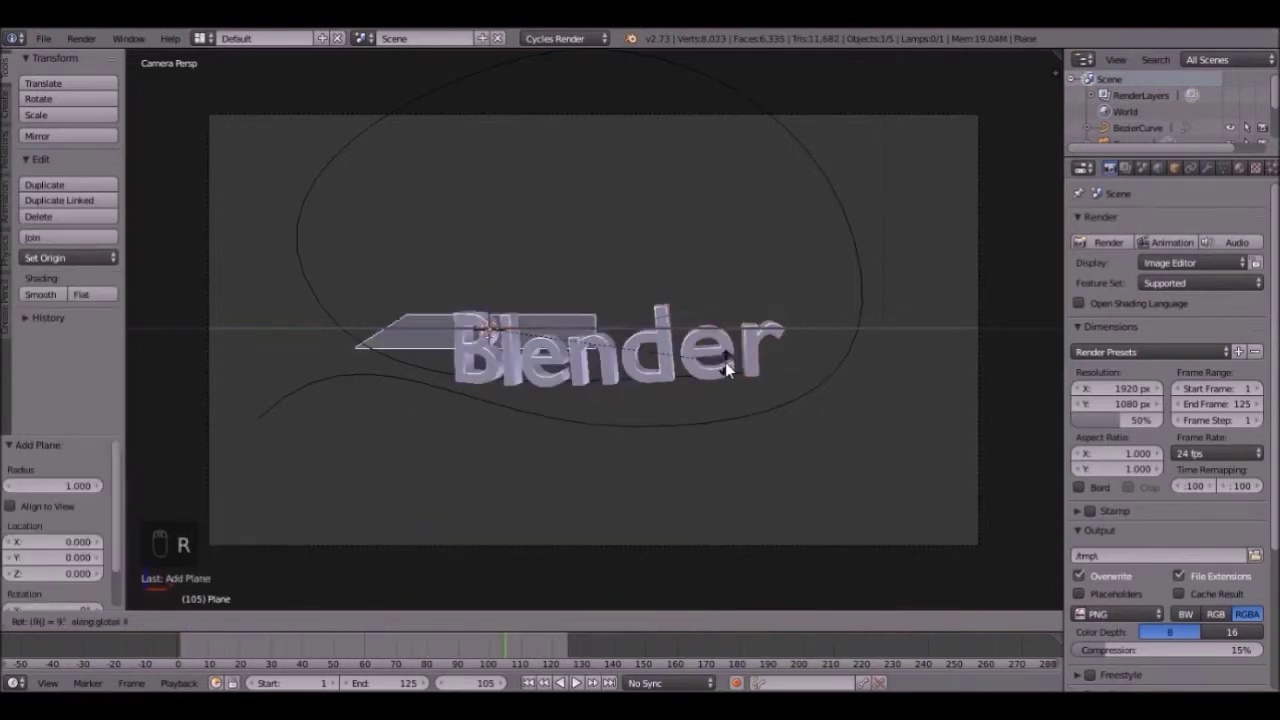
pyautogui.click(732, 368)
pyautogui.moveTo(732, 368); pyautogui.dragTo(687, 347)
# Step: In Right view, enlarge the plane and move it 6.482 back along Y behind the text, then return to camera view
pyautogui.press('s')
pyautogui.press('s')
pyautogui.press('KP_3')
pyautogui.click(782, 318)
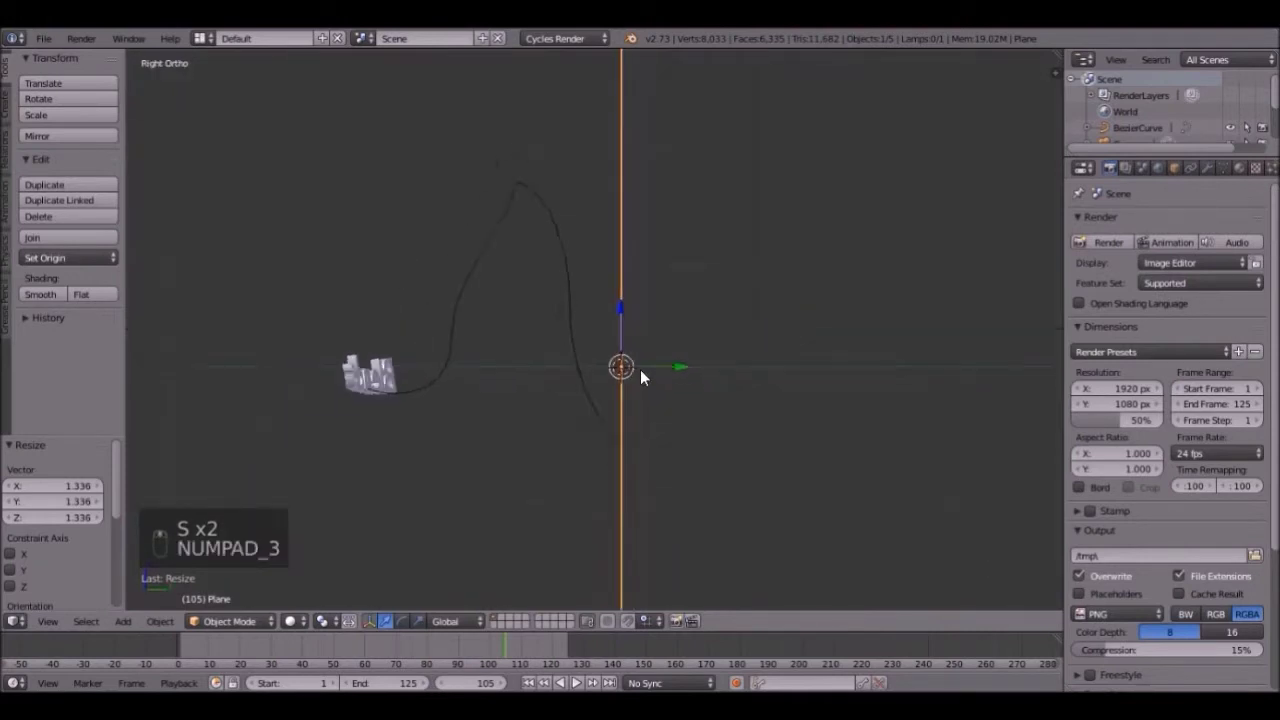
pyautogui.press('g')
pyautogui.click(748, 371)
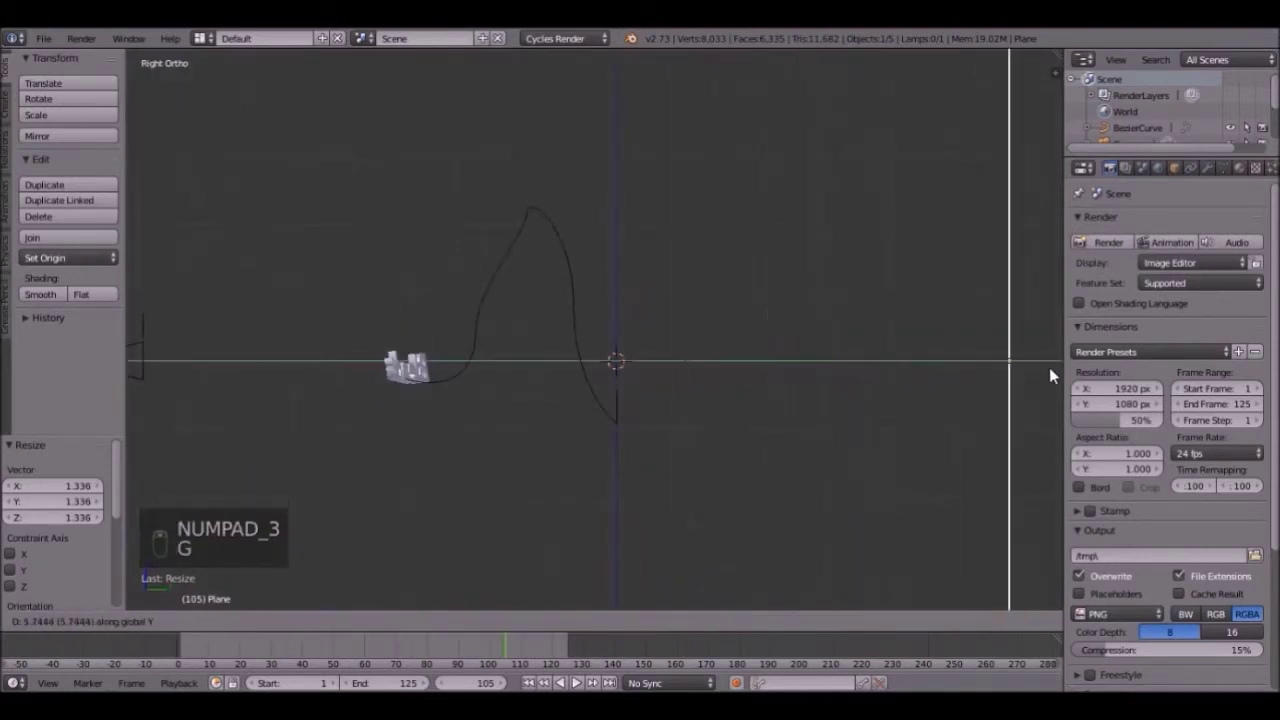
pyautogui.press('KP_0')
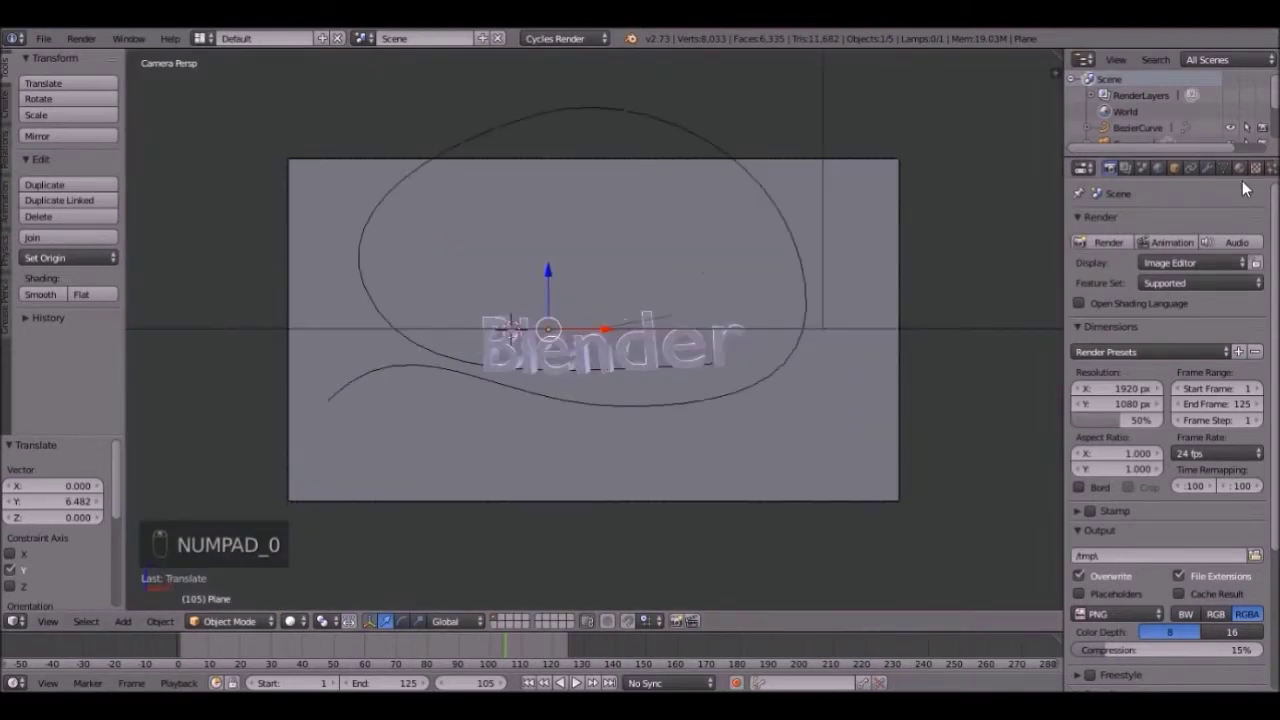
# Step: Give the plane a new material: Mix Shader of Diffuse BSDF and Glossy BSDF
pyautogui.moveTo(1252, 178); pyautogui.dragTo(1193, 390)
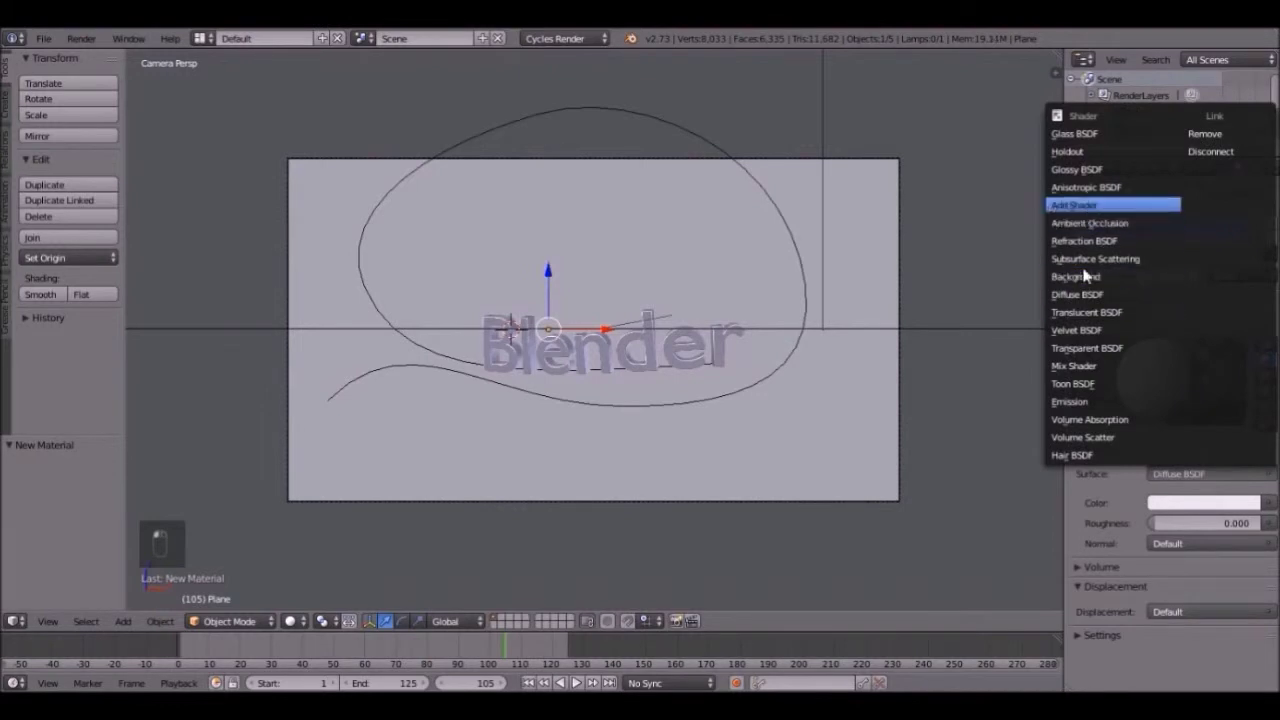
pyautogui.click(1098, 304)
pyautogui.moveTo(1093, 335); pyautogui.dragTo(1200, 535)
pyautogui.moveTo(1200, 535); pyautogui.dragTo(1187, 605)
pyautogui.middleClick(1187, 605)
# Step: Set the mix factor to 0.108 and glossy roughness 0.000, keeping the diffuse white
pyautogui.moveTo(1183, 559); pyautogui.dragTo(1191, 361)
pyautogui.moveTo(1191, 361); pyautogui.dragTo(1247, 542)
pyautogui.moveTo(1247, 542); pyautogui.dragTo(1247, 542)
pyautogui.moveTo(1215, 469); pyautogui.dragTo(1223, 543)
pyautogui.moveTo(1225, 509); pyautogui.dragTo(1220, 650)
pyautogui.click(707, 388)
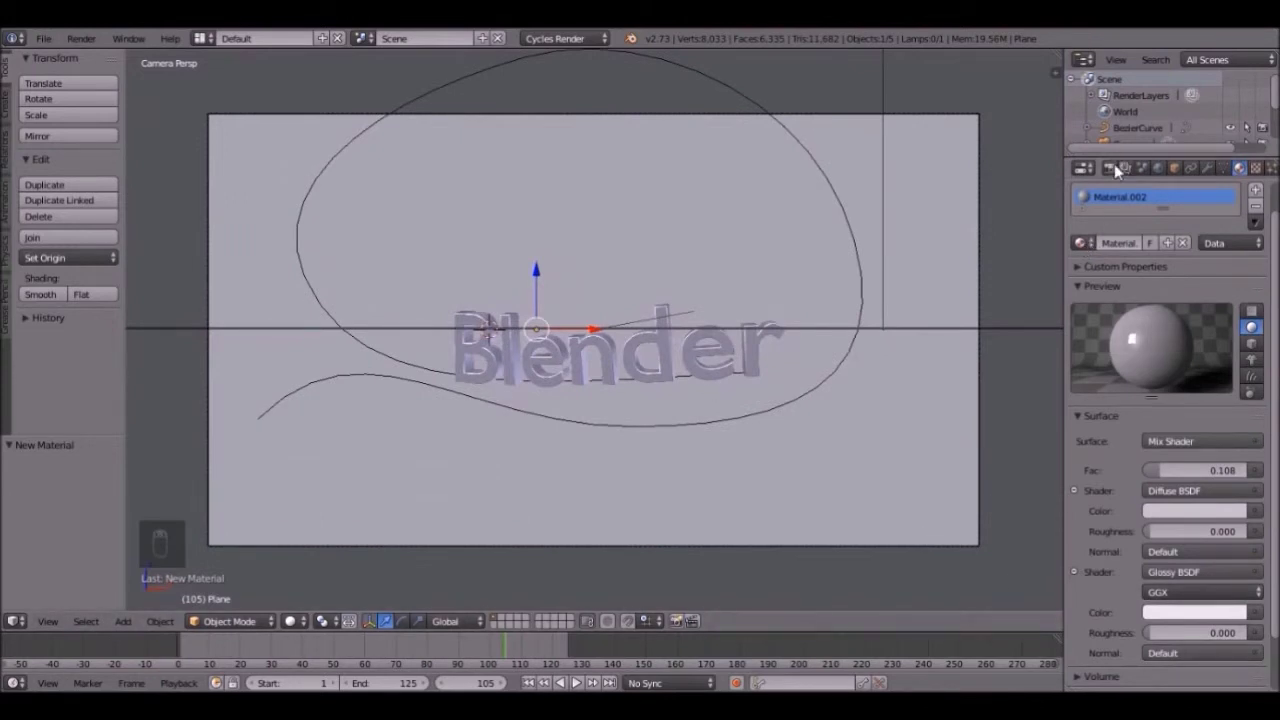
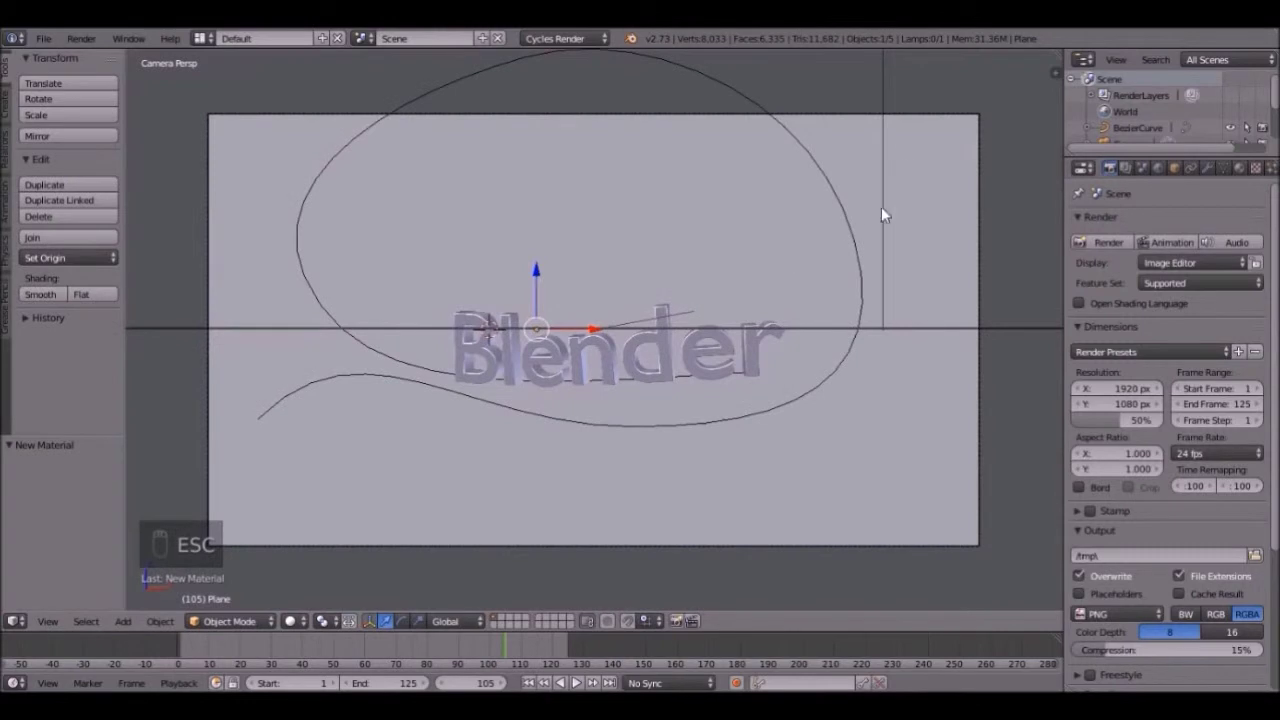
# Step: Select the lamp and, in Right view, move it about 6.4 along Y and 3.7 up in Z, checking in Front view
pyautogui.moveTo(732, 94); pyautogui.dragTo(735, 86)
pyautogui.press('KP_3')
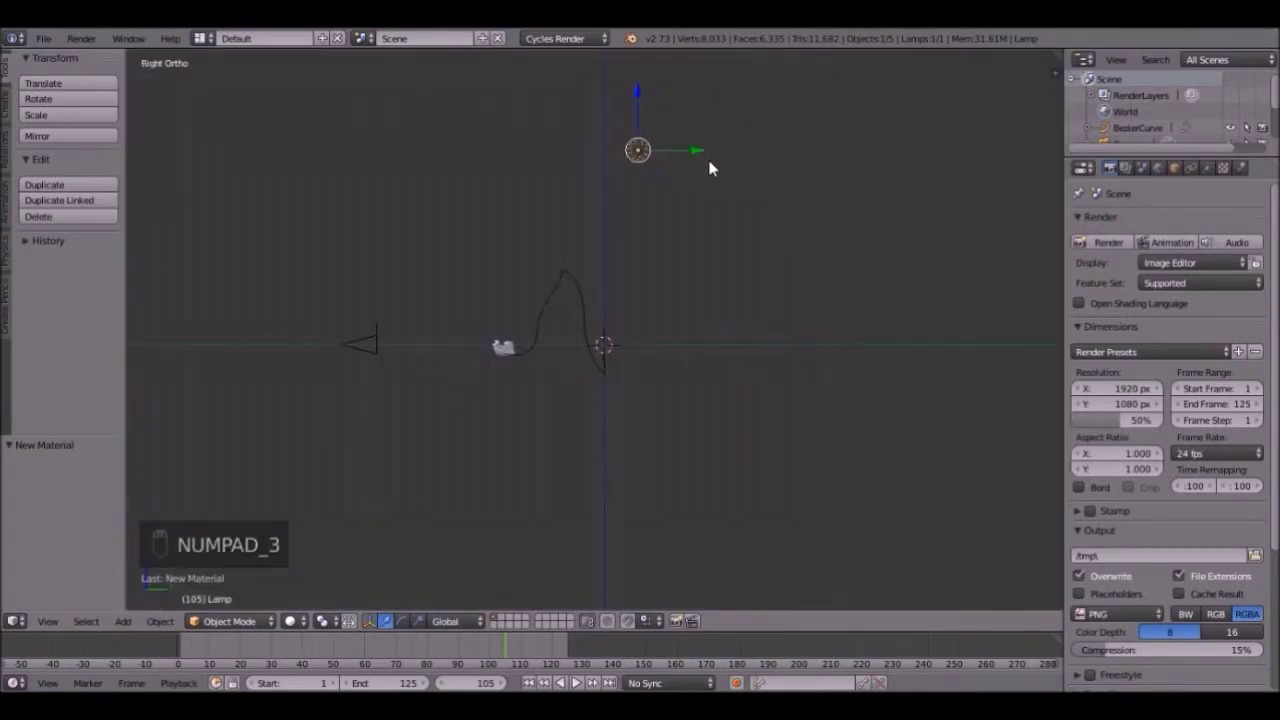
pyautogui.press('g')
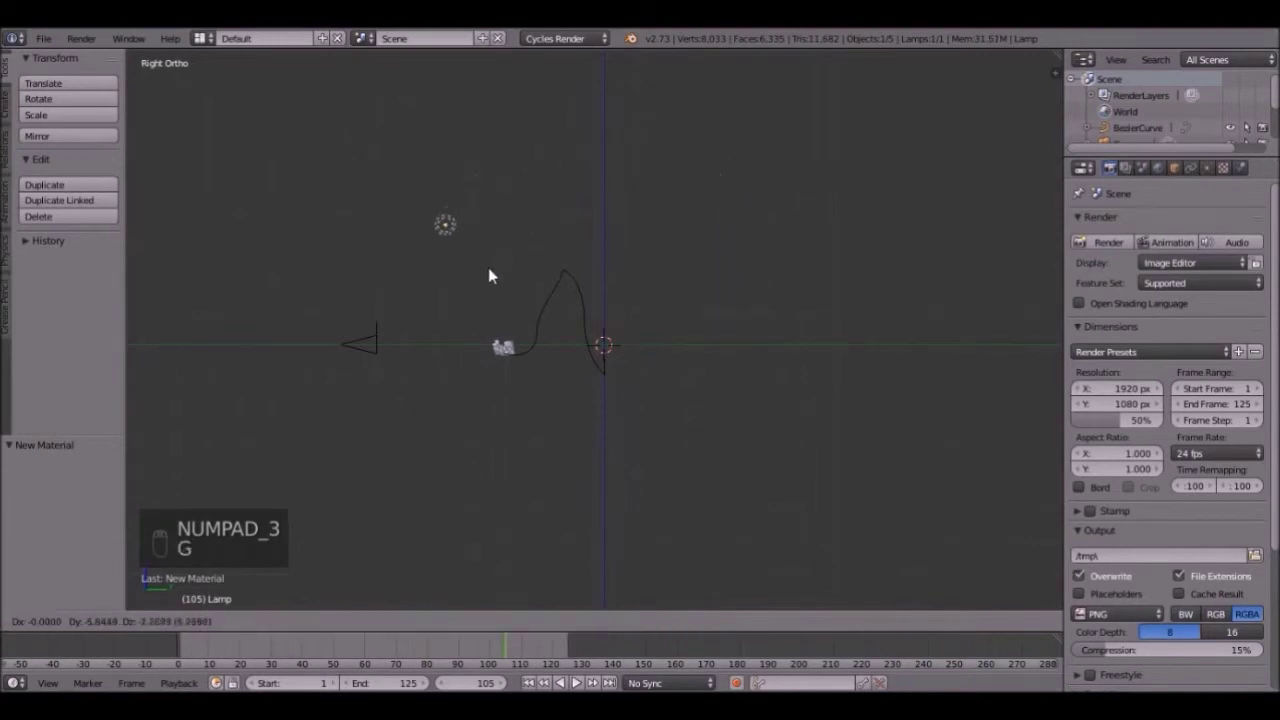
pyautogui.press('KP_1')
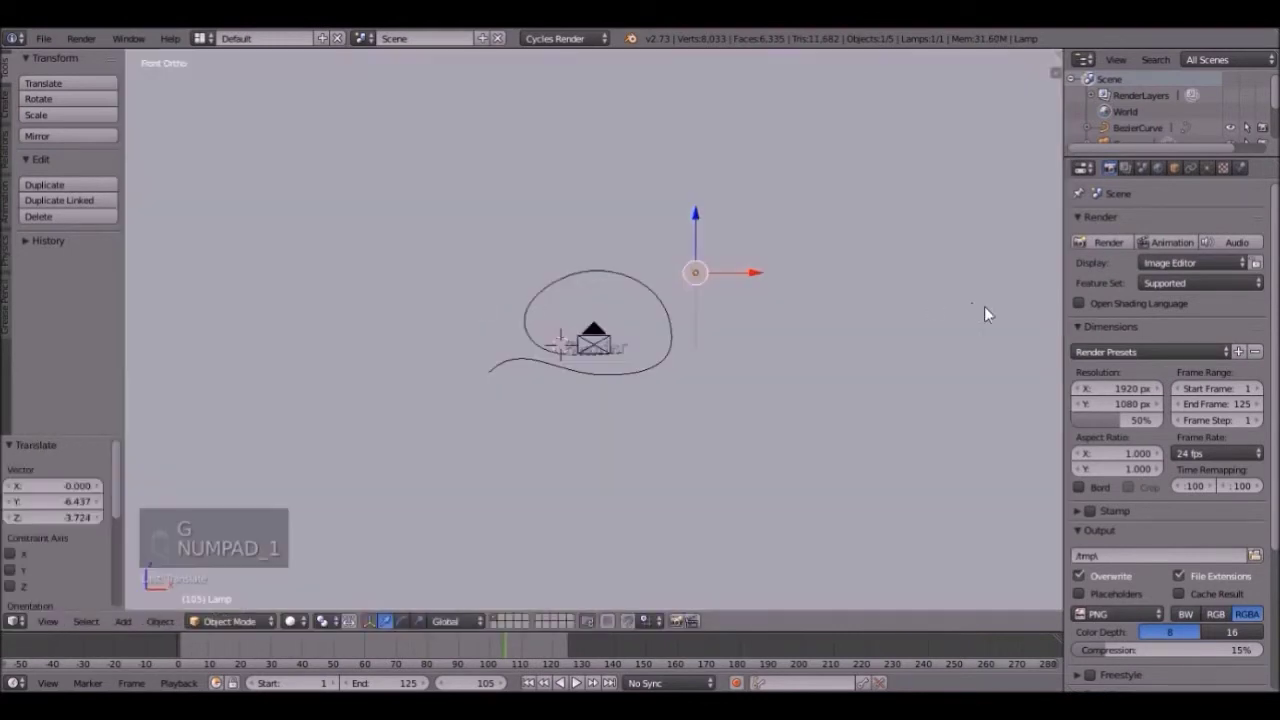